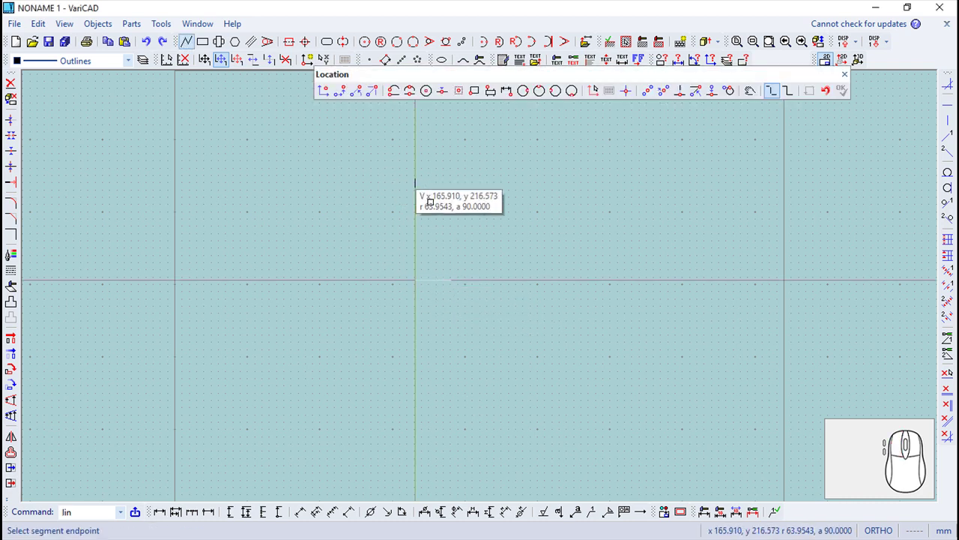
- Place the start point of the L-shaped outline's base line
left_click(342, 100)
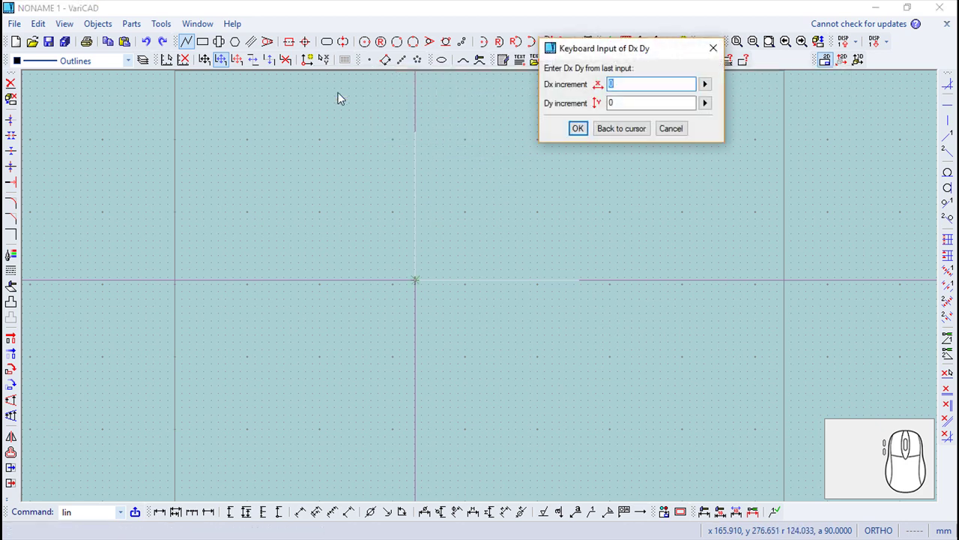
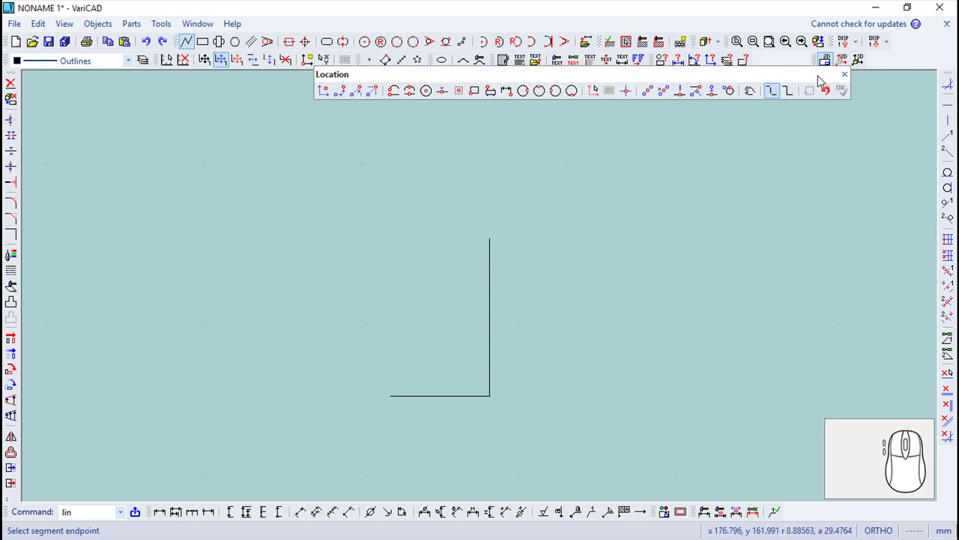
- Copy the vertical line along the base by distance 3.15 to form a U shape
left_click(853, 76)
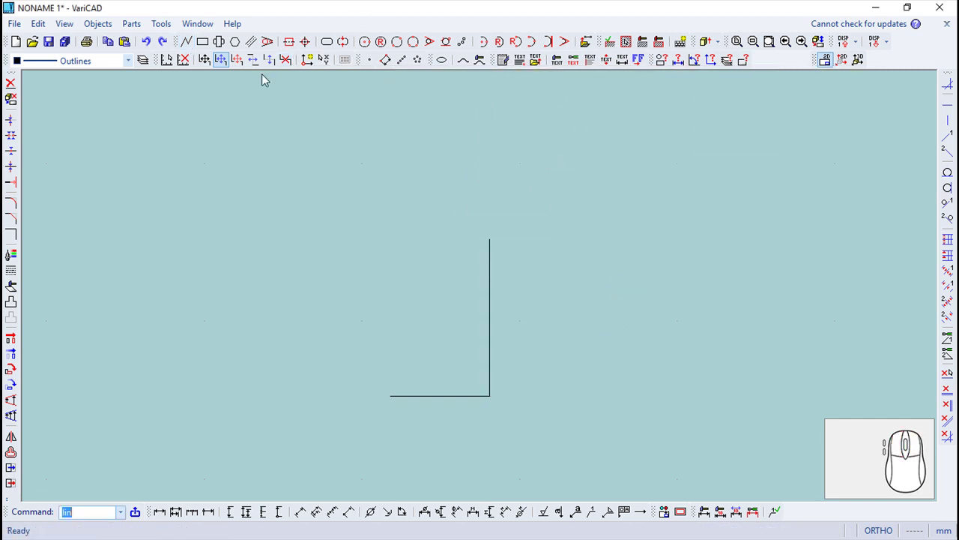
left_click(16, 341)
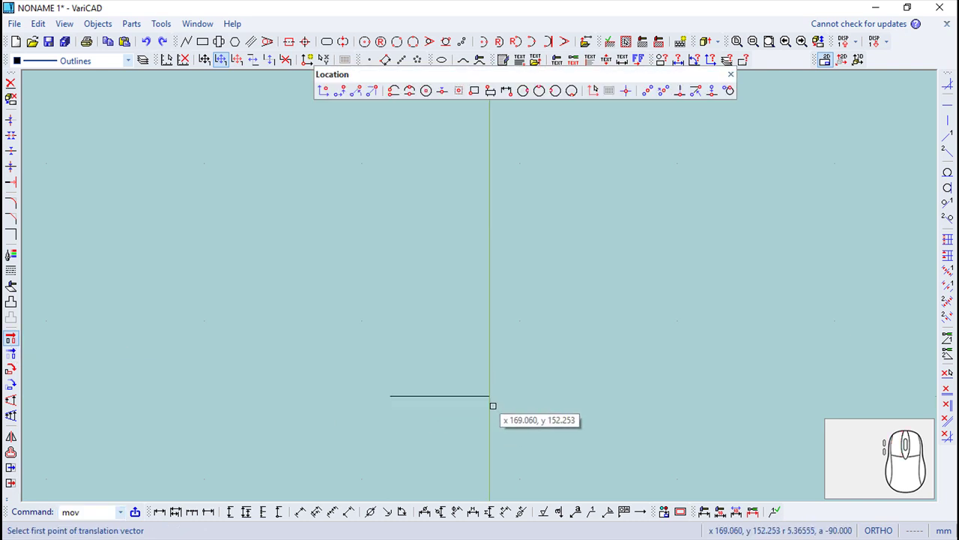
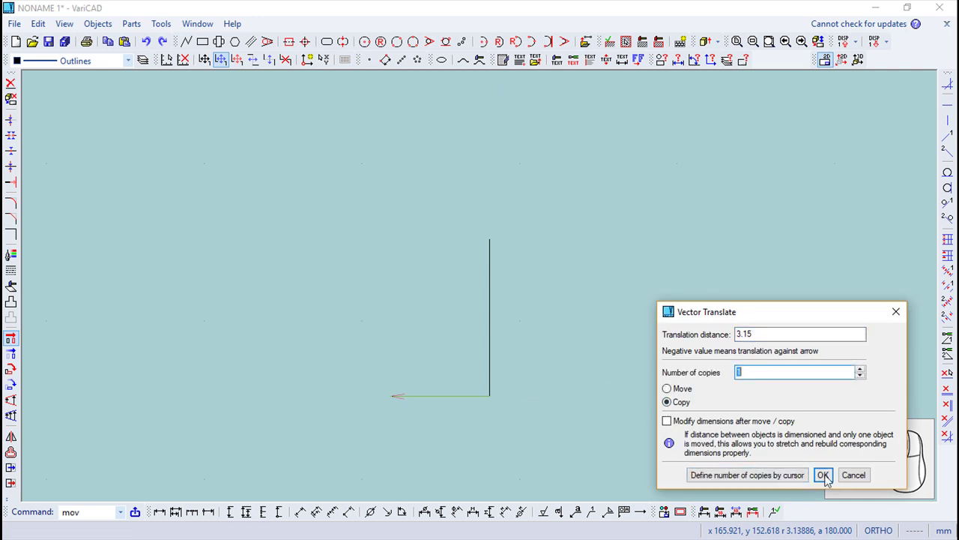
left_click(831, 481)
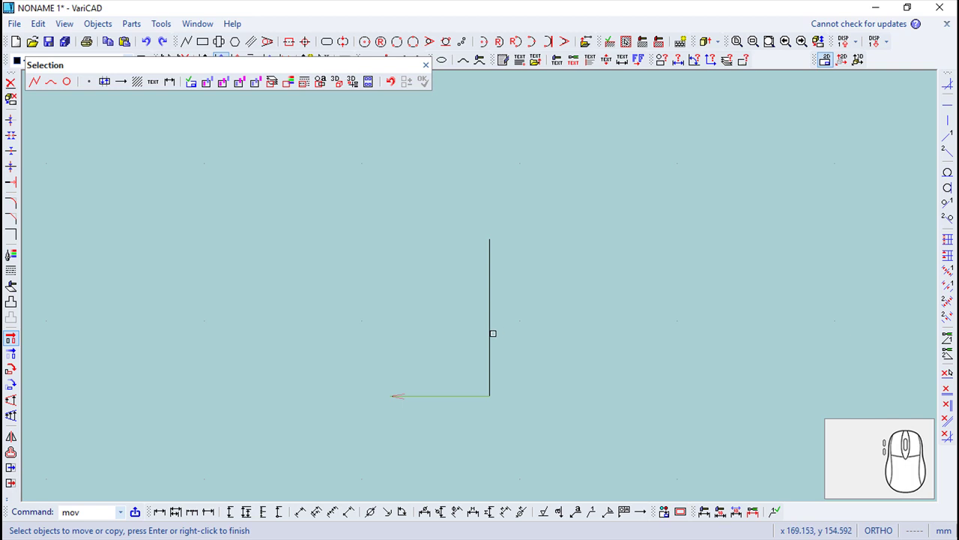
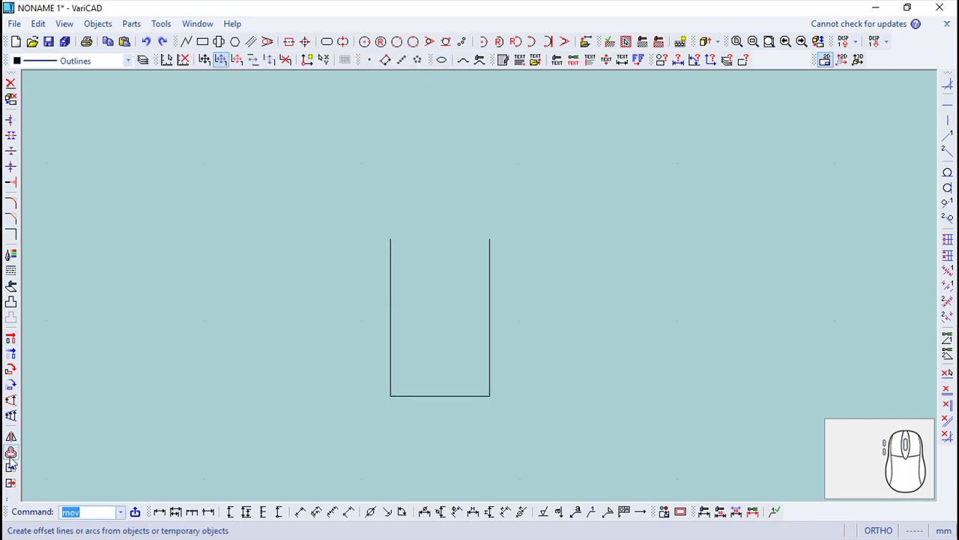
- Offset the base line at a distance above and below the U shape
left_click(14, 462)
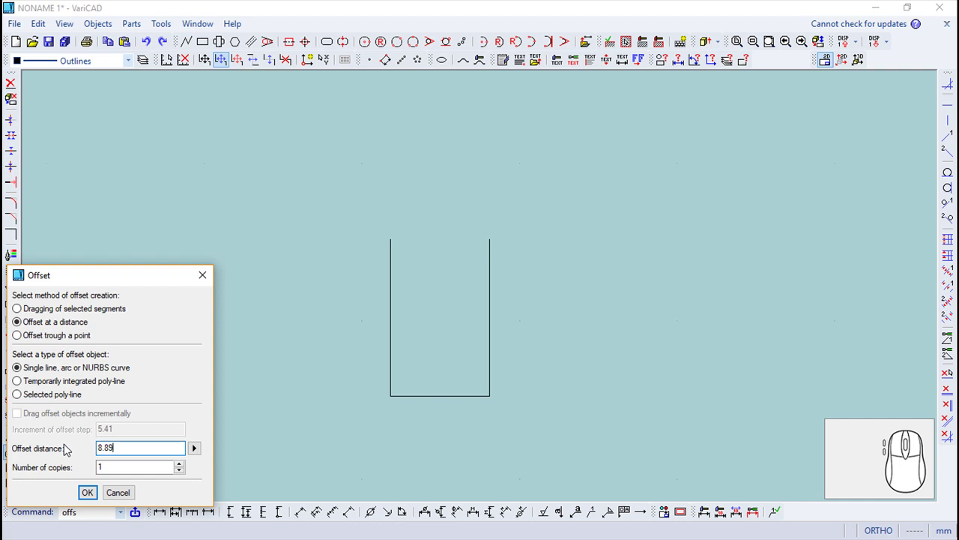
key("Escape")
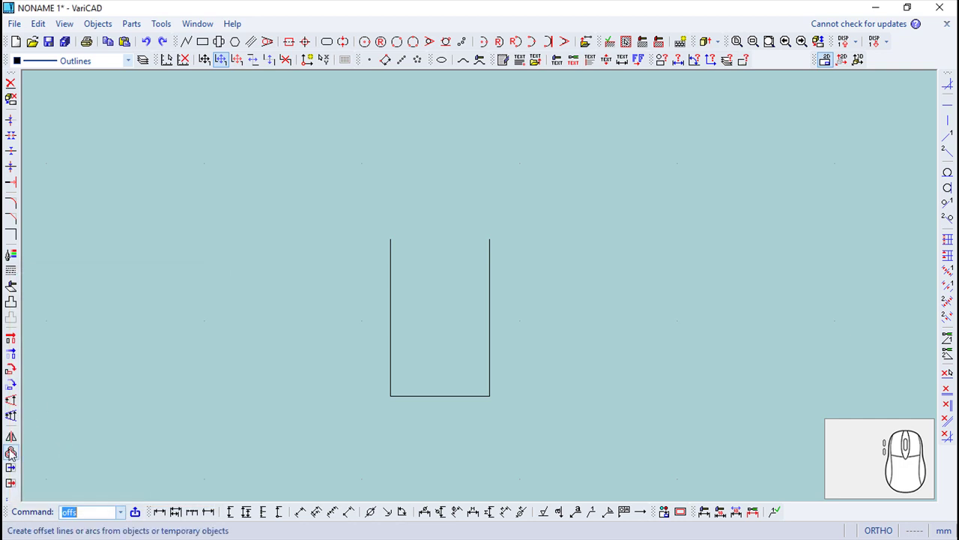
left_click(13, 452)
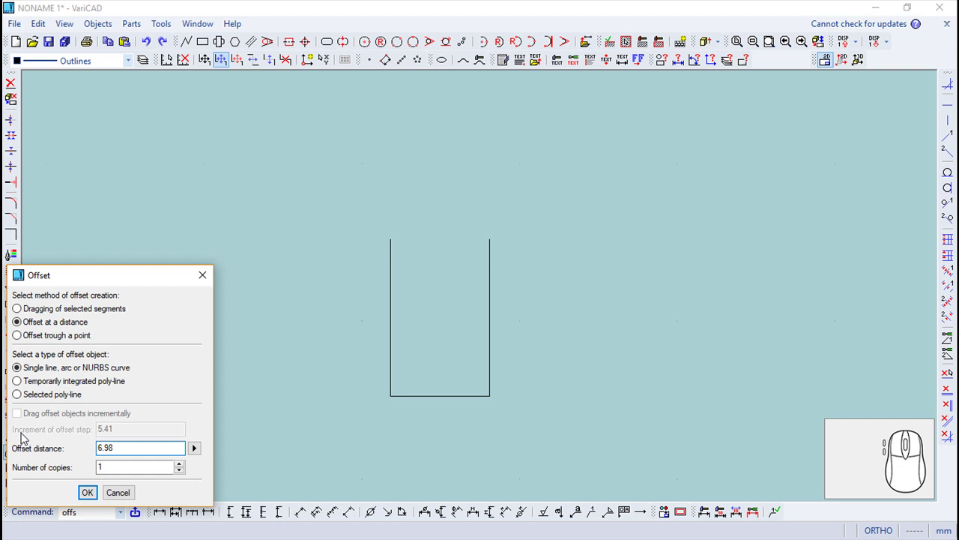
key("Return")
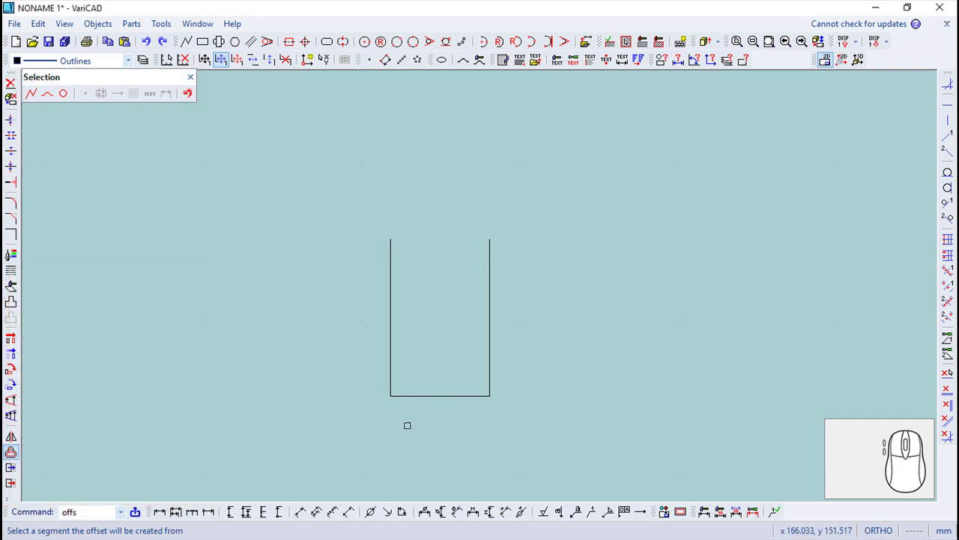
left_click(314, 56)
left_click(315, 56)
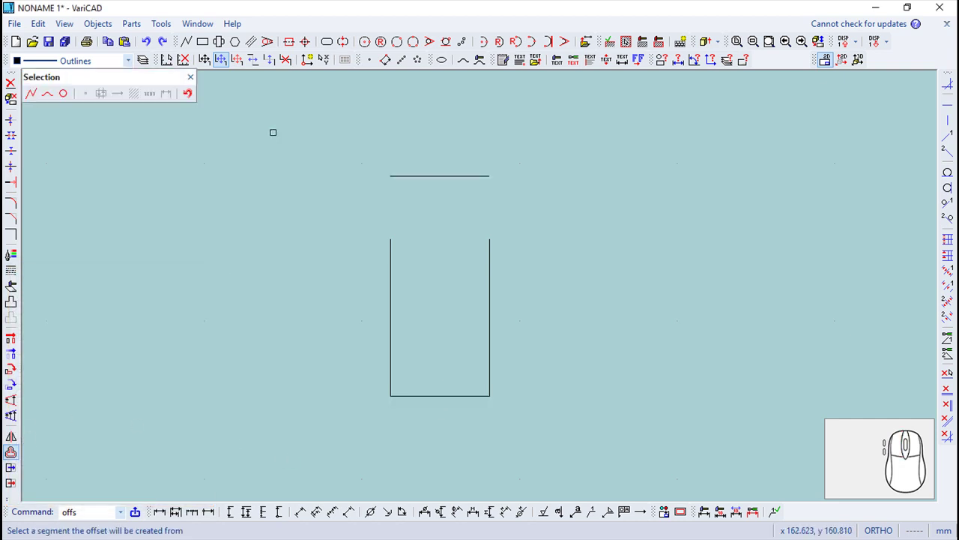
left_click(195, 81)
left_click(12, 461)
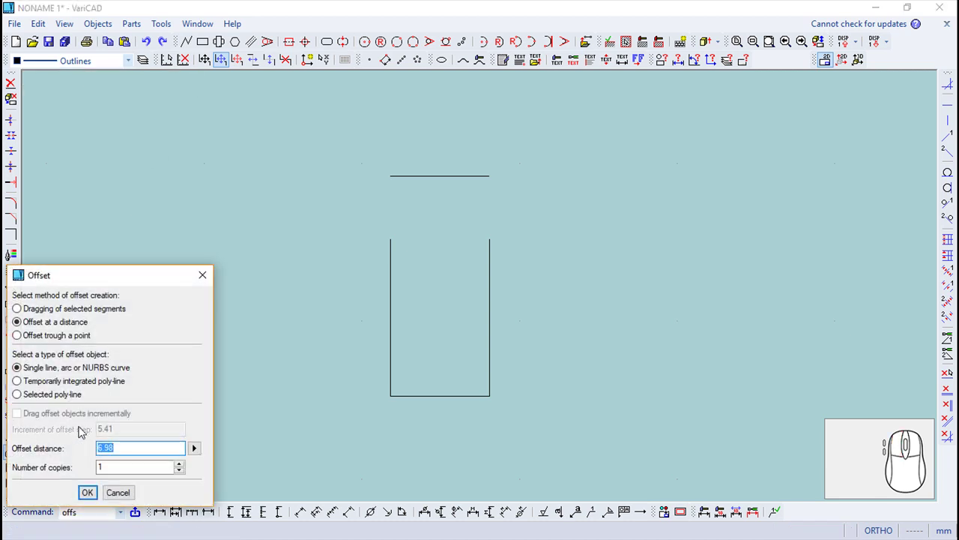
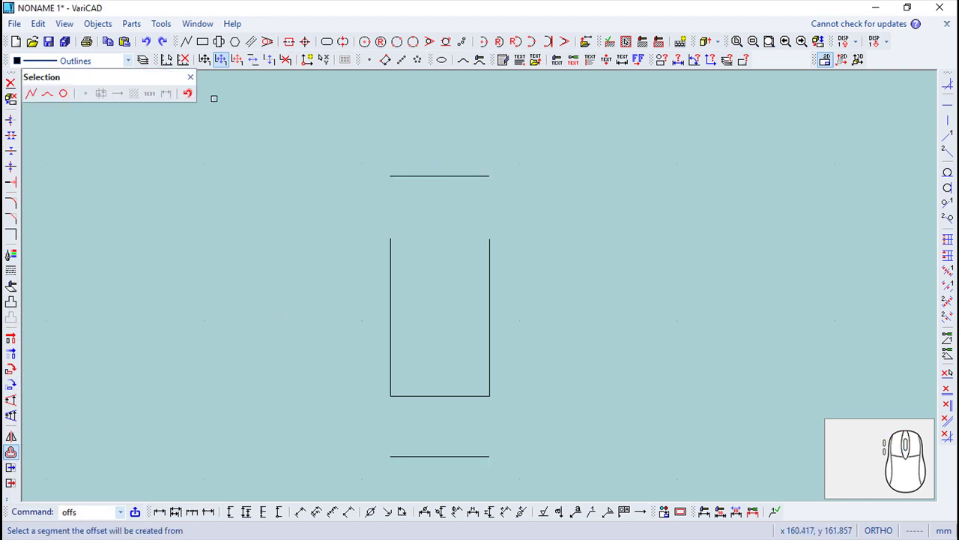
left_click(196, 86)
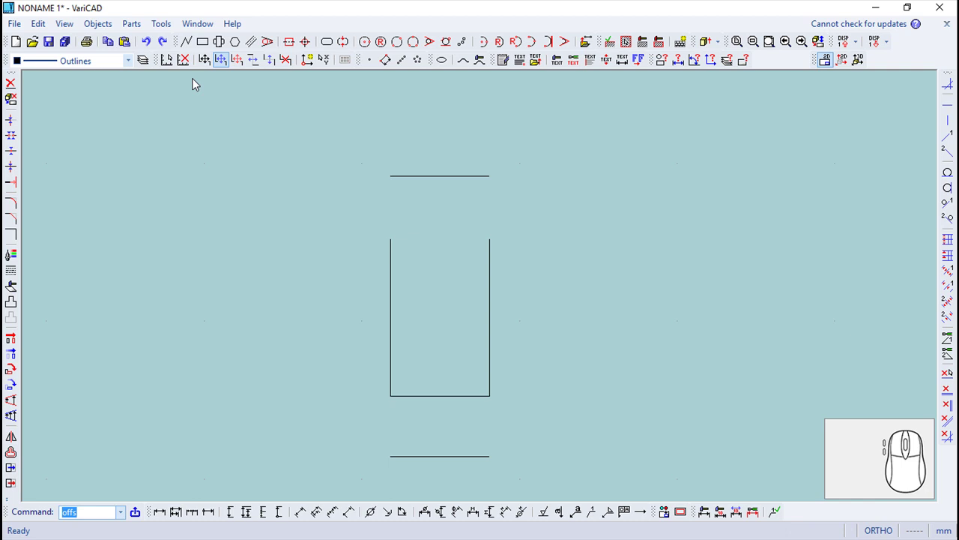
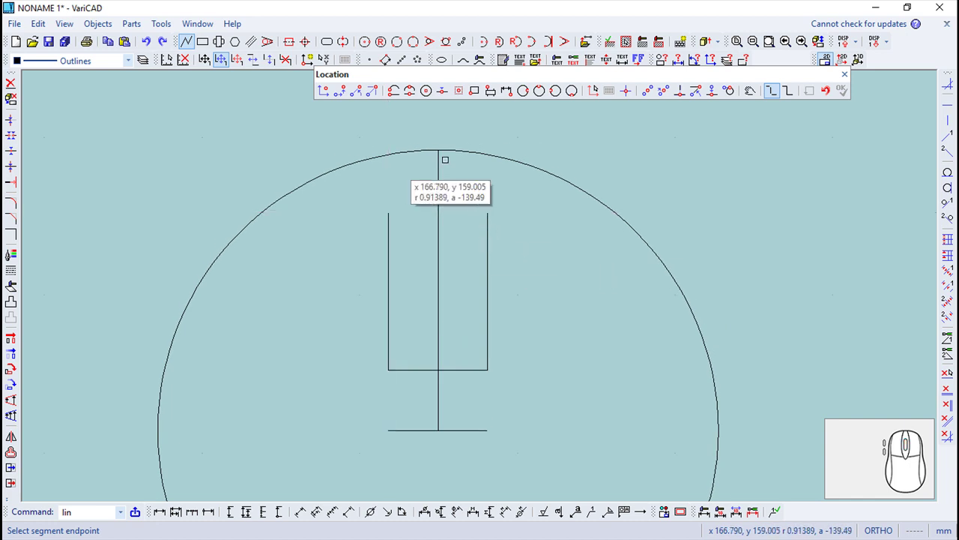
- Offset the centre line symmetrically to both sides, crossing the circle
left_click(849, 84)
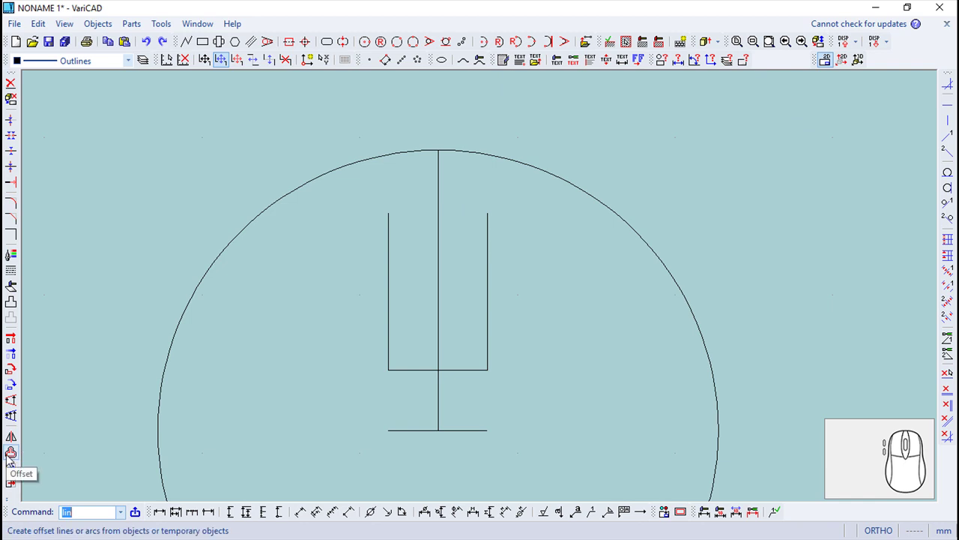
left_click(14, 460)
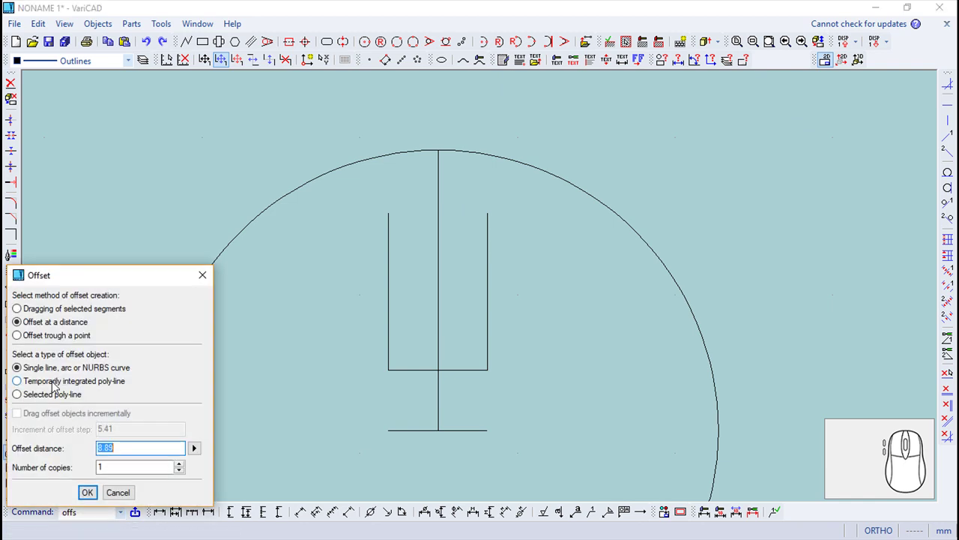
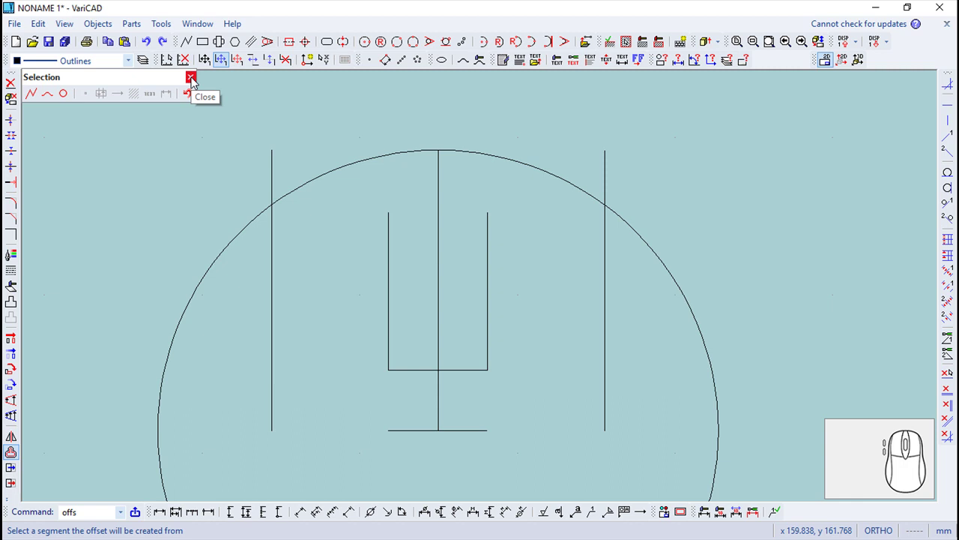
left_click(196, 83)
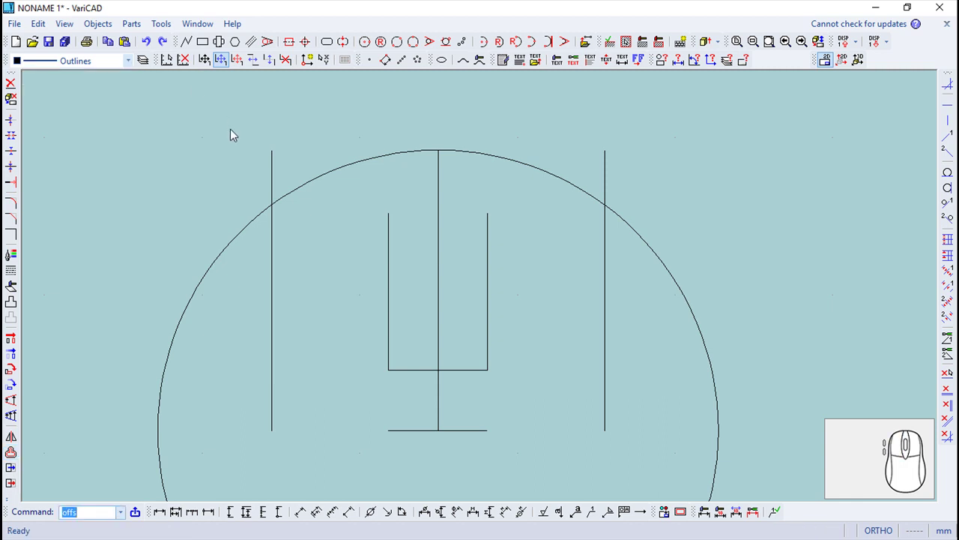
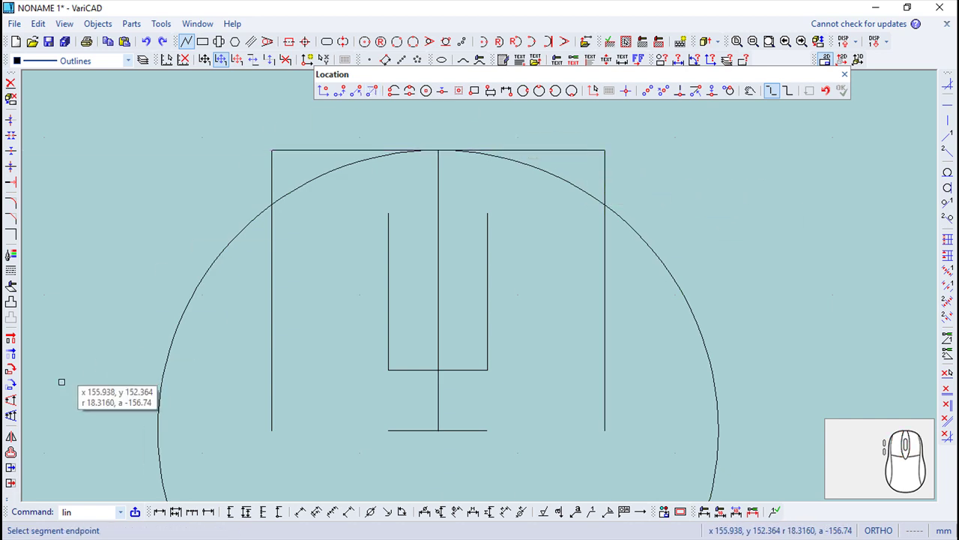
- Offset the new top line a short distance downward
left_click(14, 457)
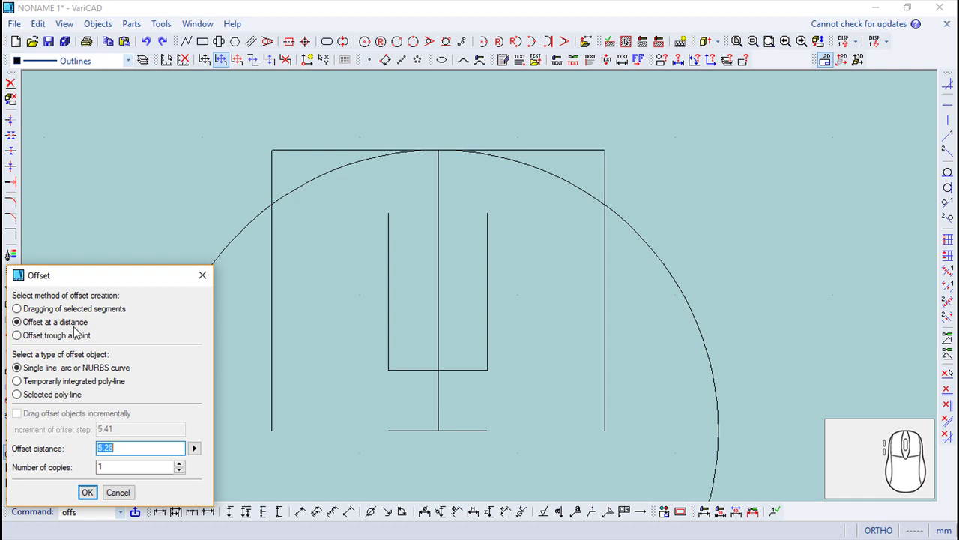
key("Return")
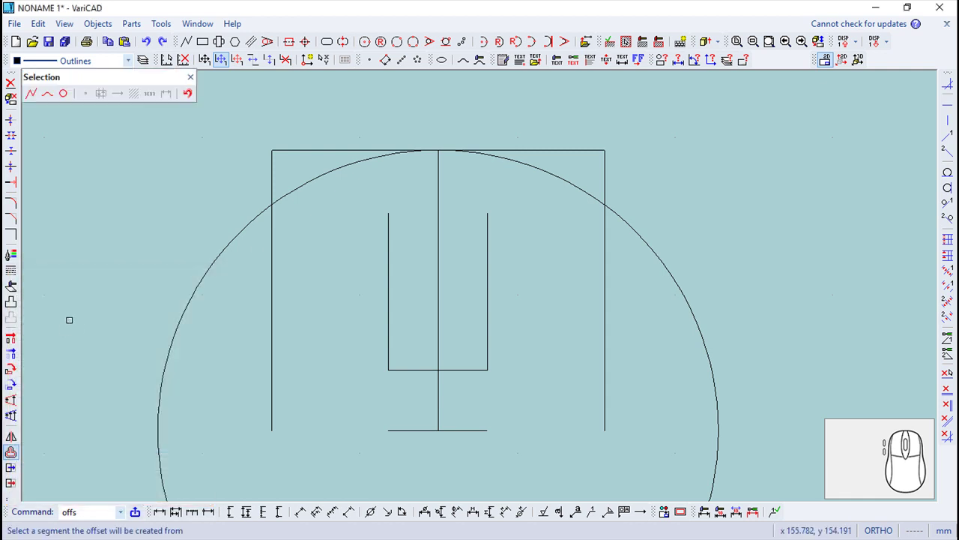
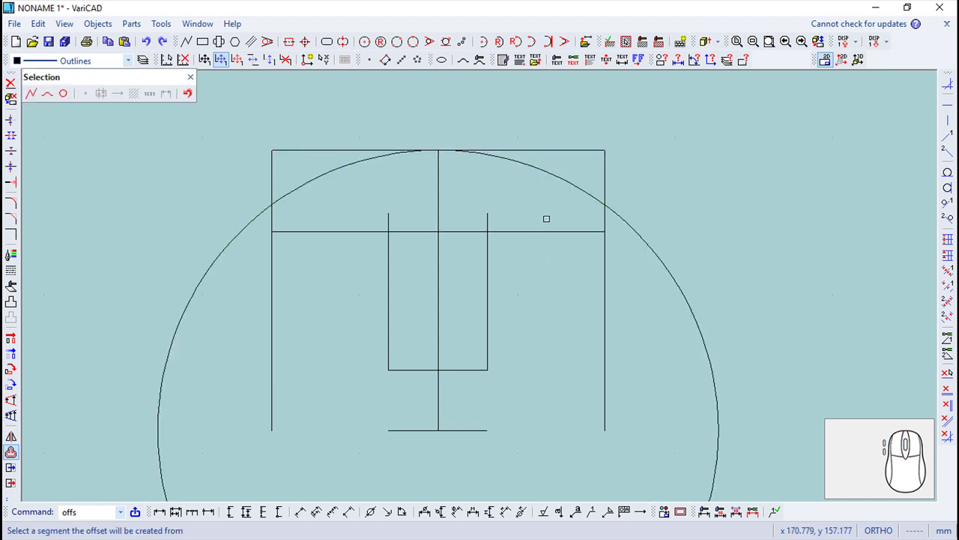
- Delete a leftover construction segment to begin trimming the T outline
left_click(18, 90)
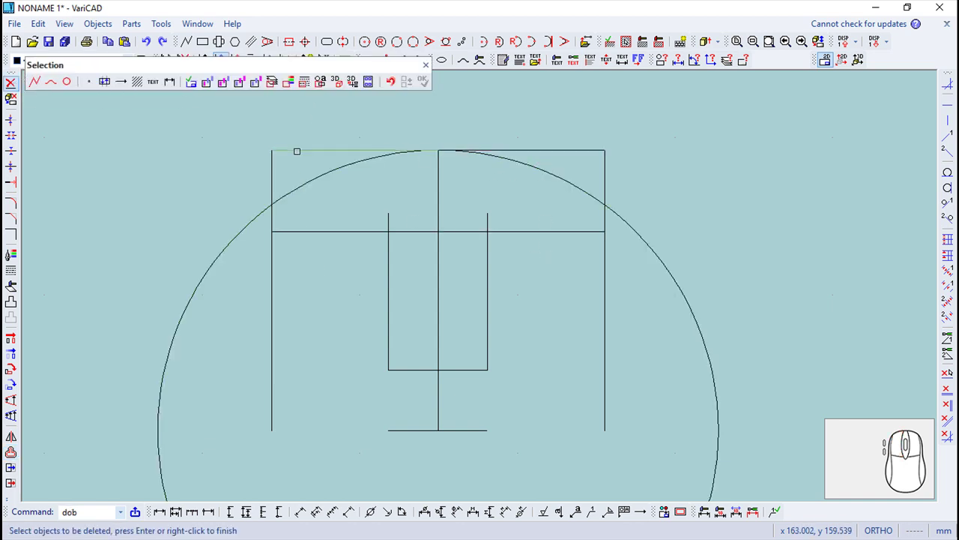
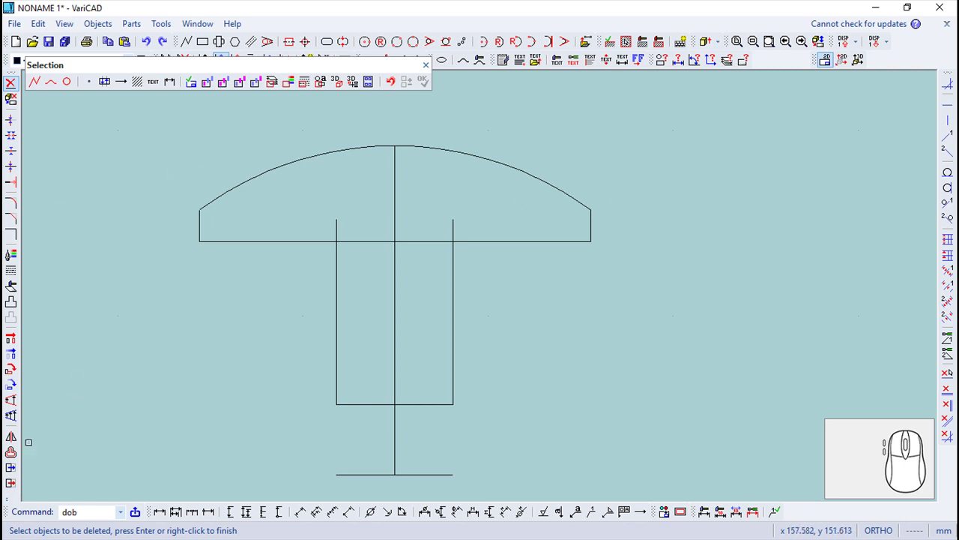
- Offset a horizontal line below the arch and centre a circle at its centre-line intersection
left_click(12, 461)
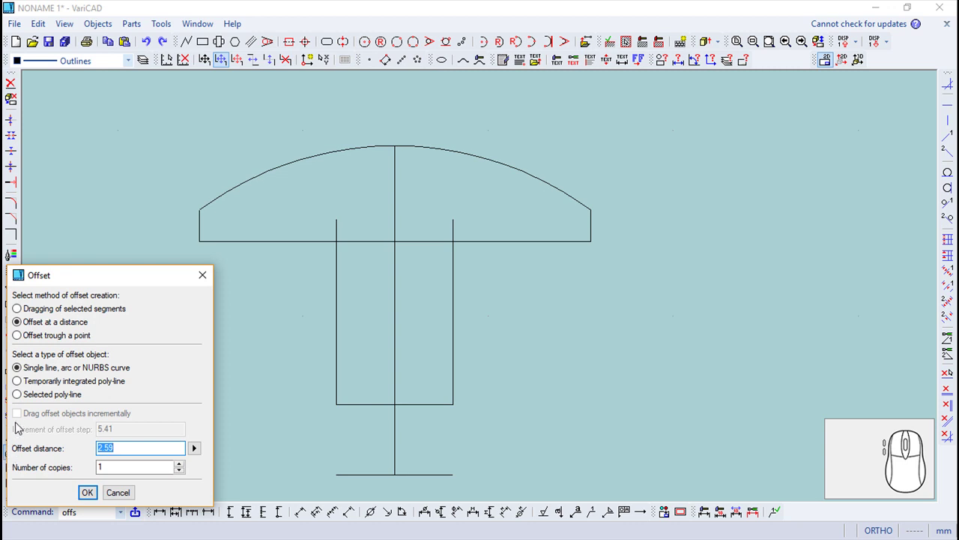
key("Return")
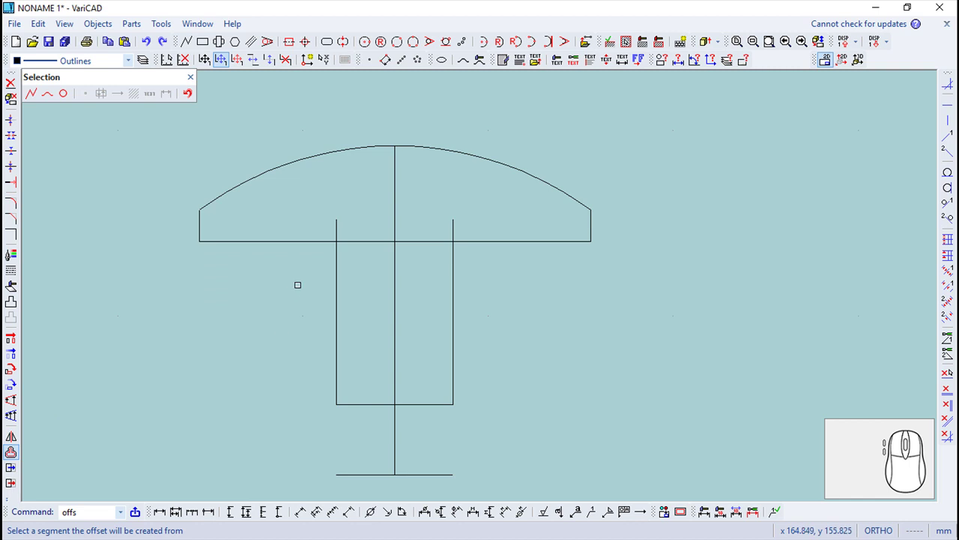
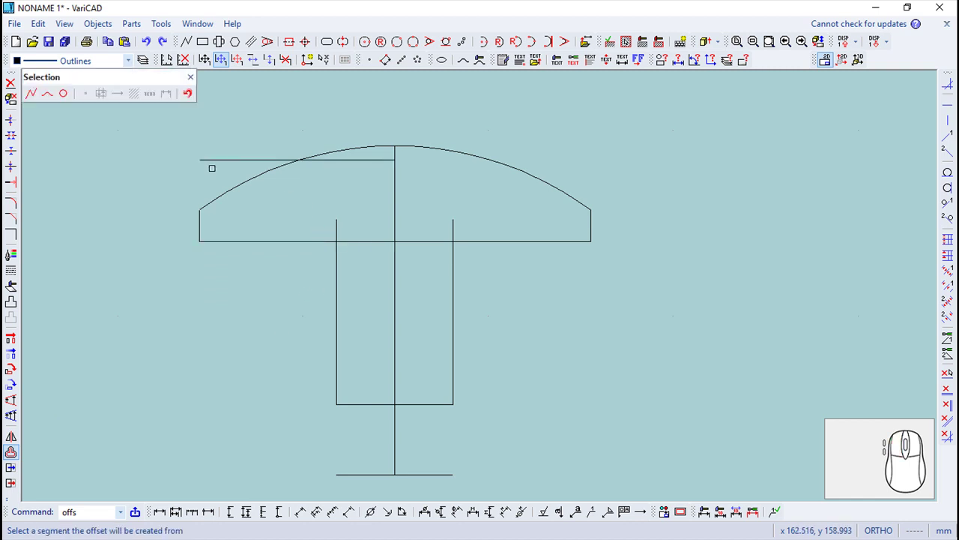
left_click(194, 84)
left_click(382, 51)
- Set the circle radius to 3.81 and divide it at its crossings with the T outline
left_click(398, 169)
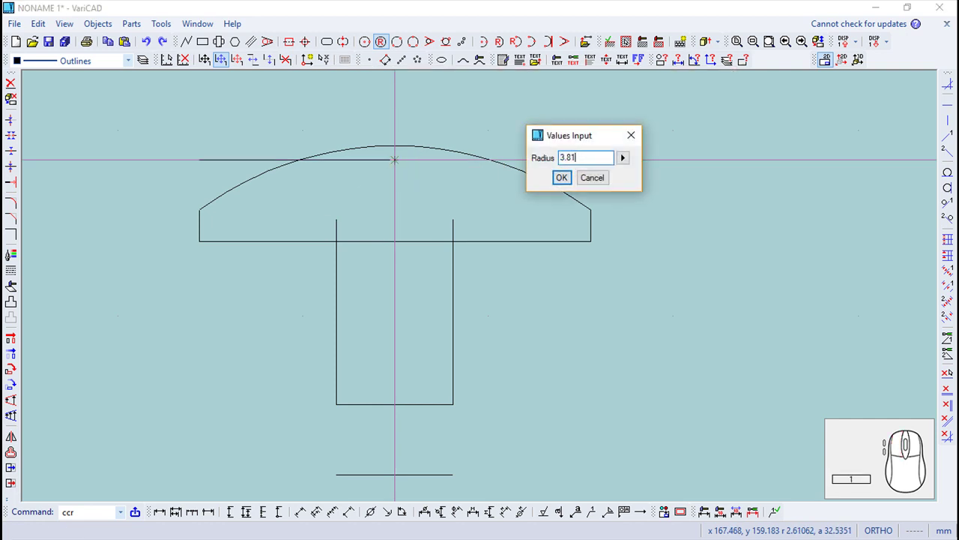
key("Return")
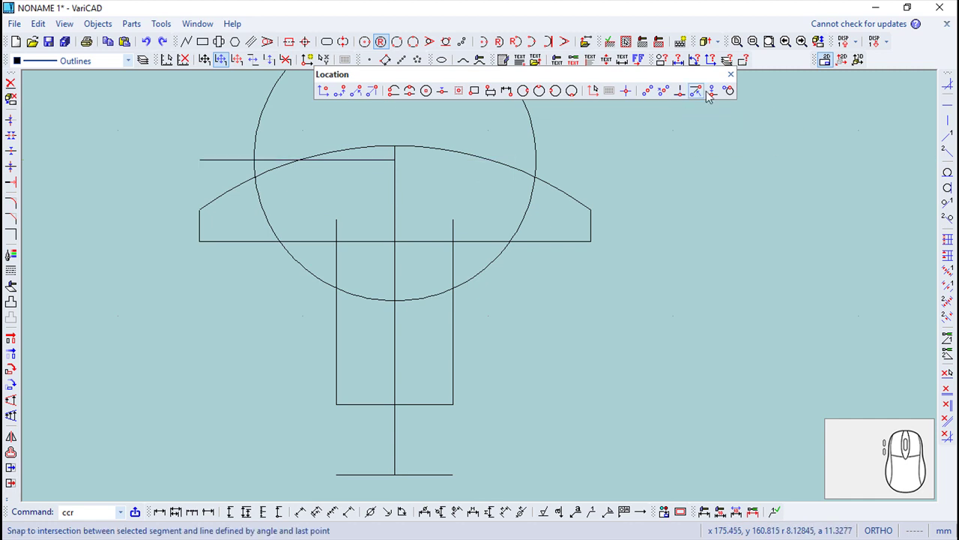
left_click(735, 74)
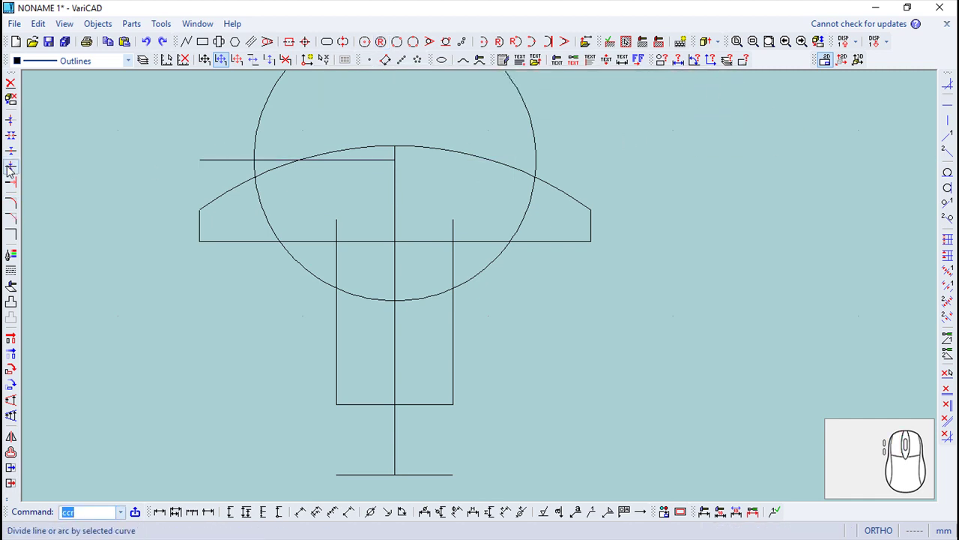
left_click(17, 157)
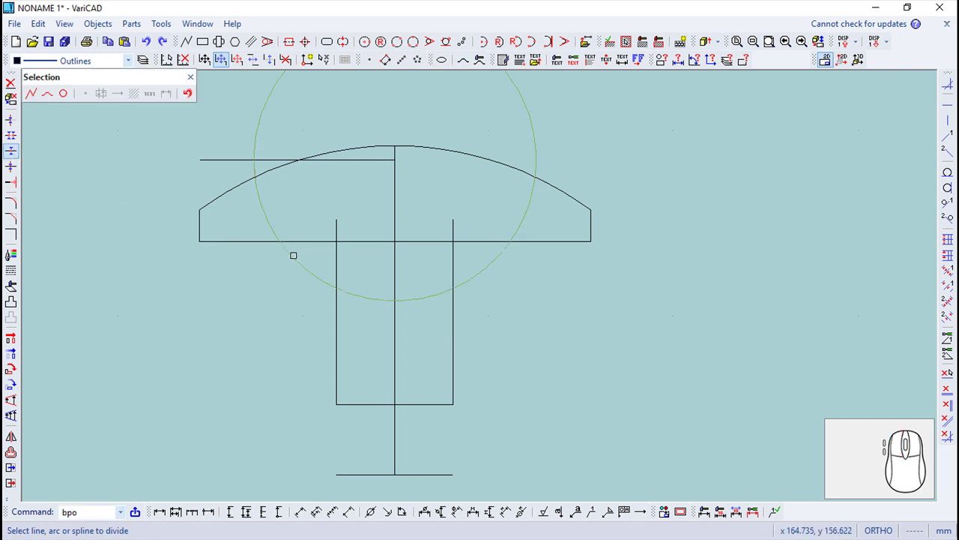
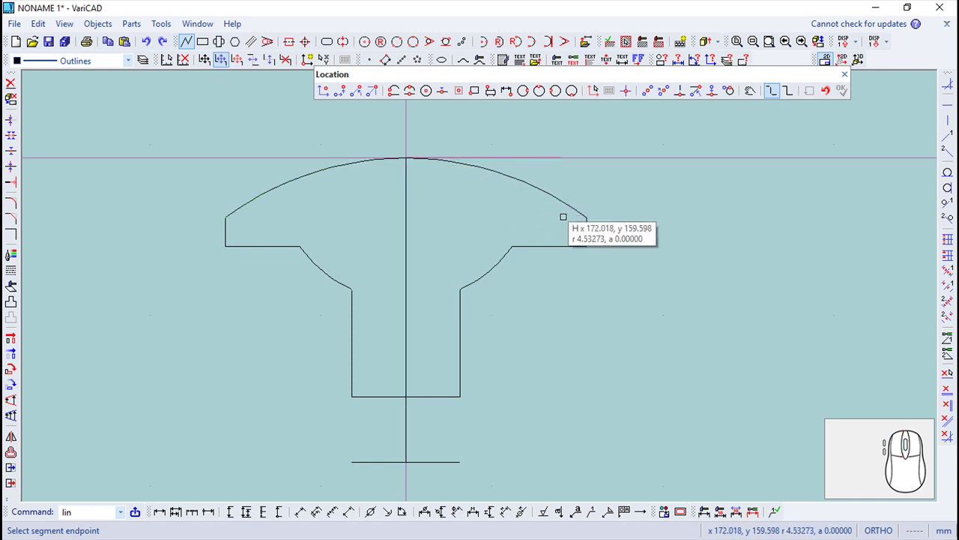
- Draw an 8-long line at −18° from the cap's top centre
left_click(361, 100)
key("-")
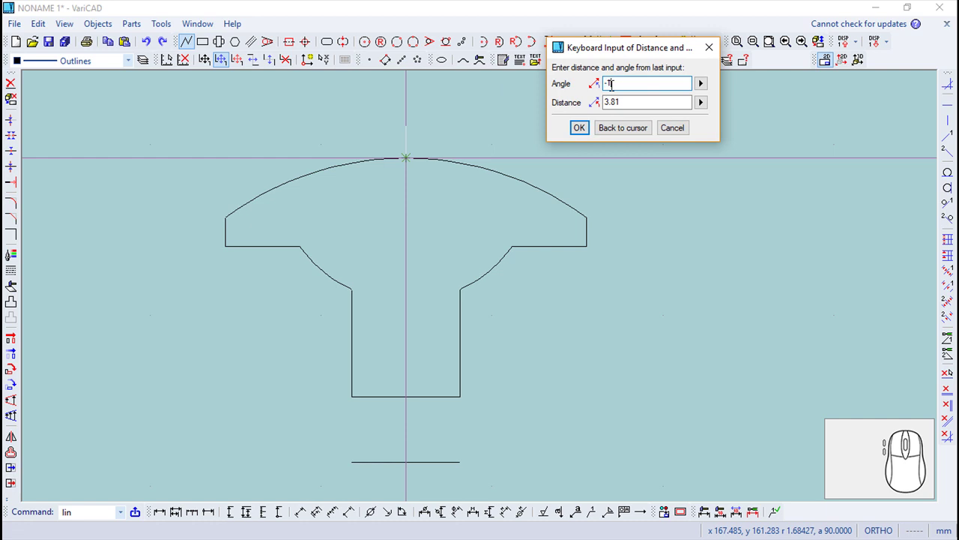
key("8")
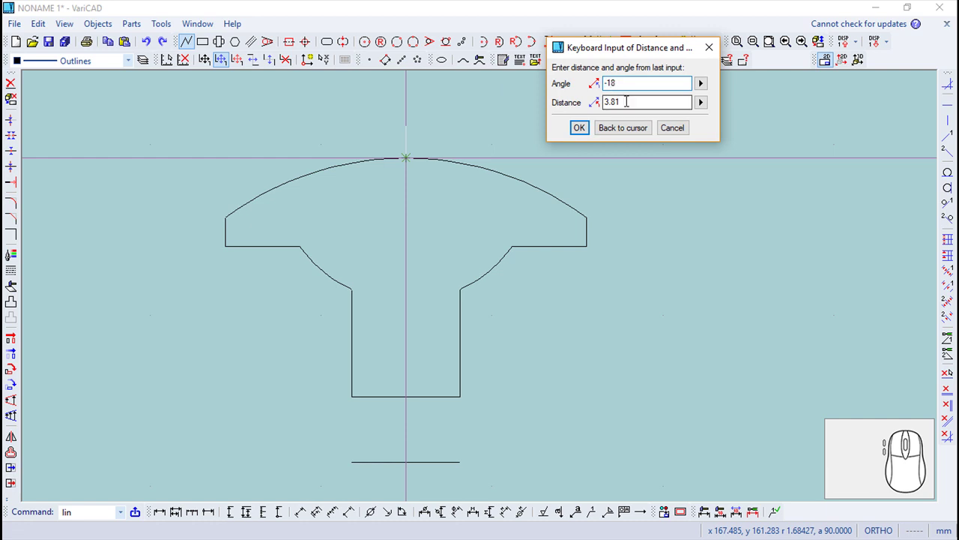
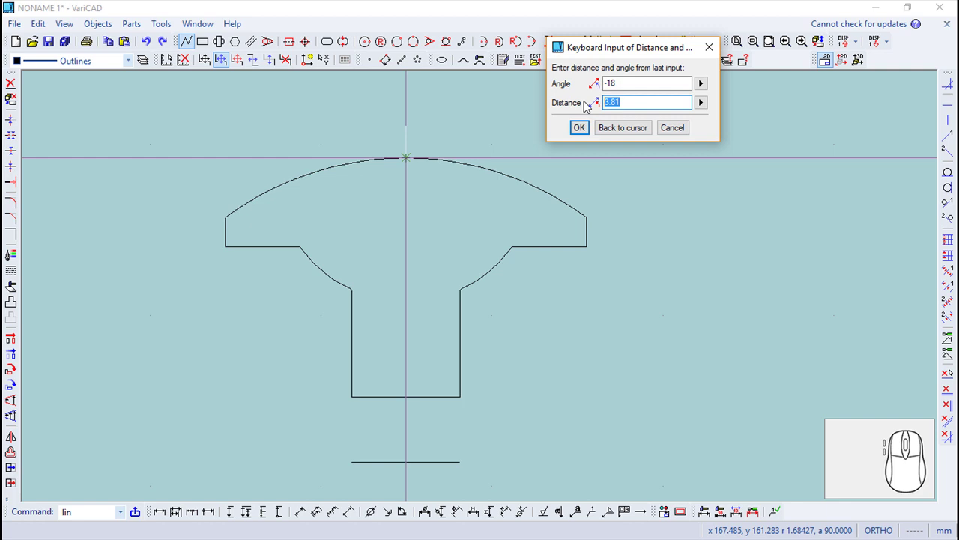
key("8")
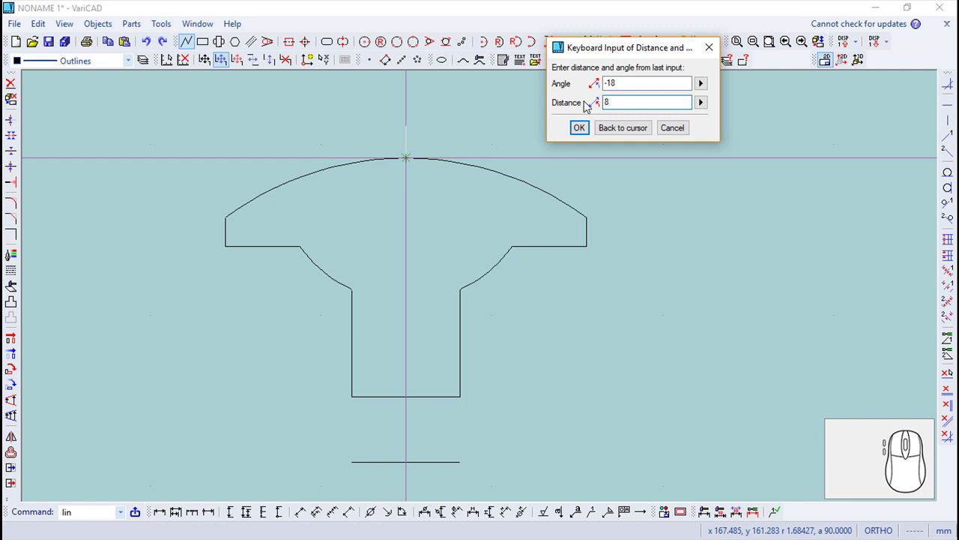
key("Return")
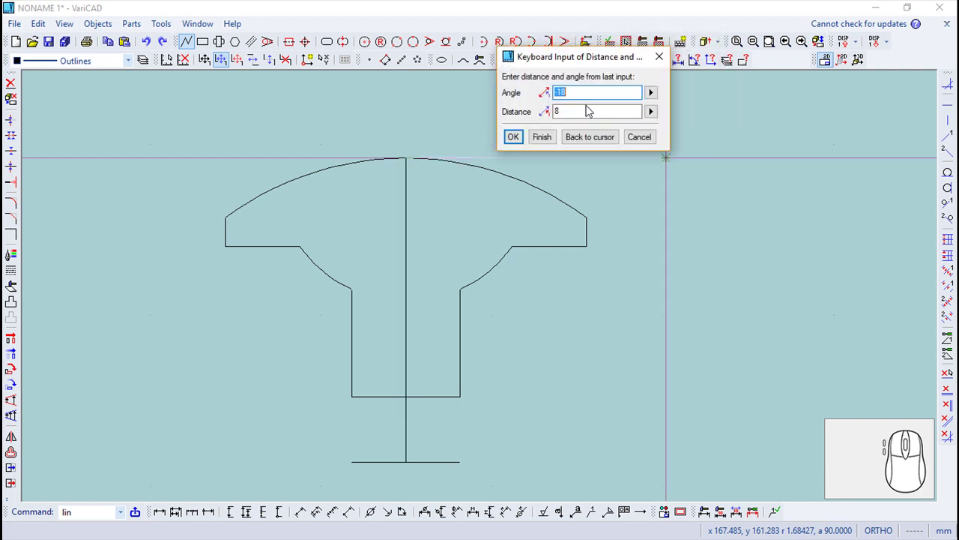
key("Escape")
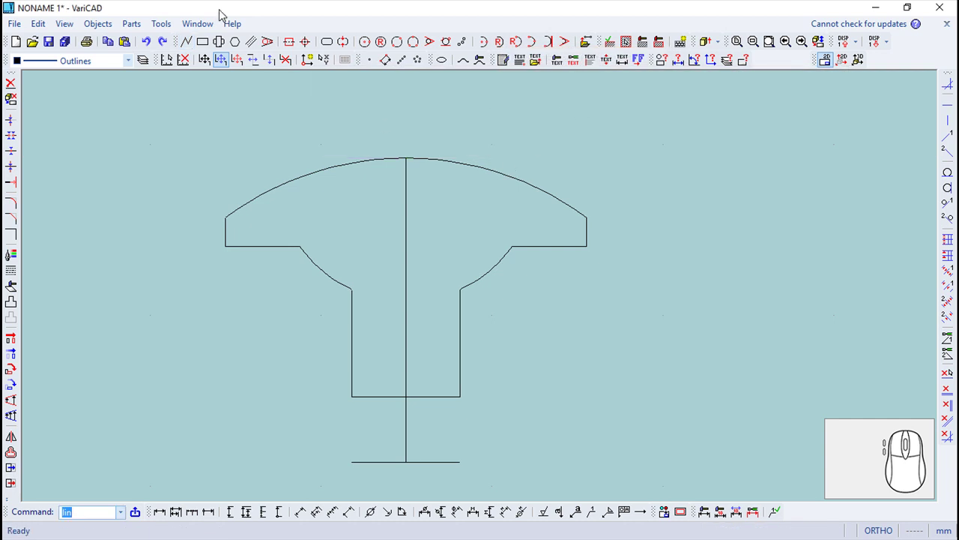
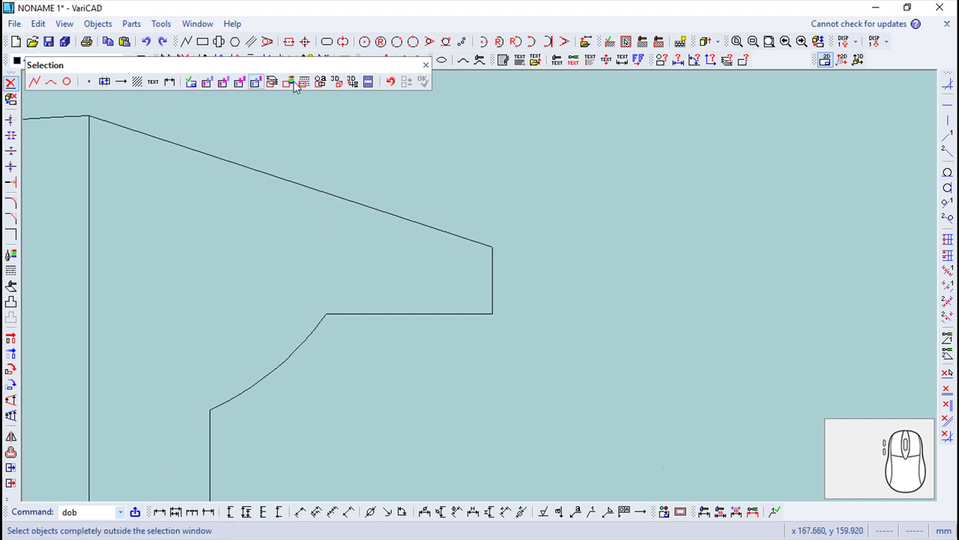
- Extend the sloped edge past the cap corner and rotate the extension about that corner
left_click(434, 71)
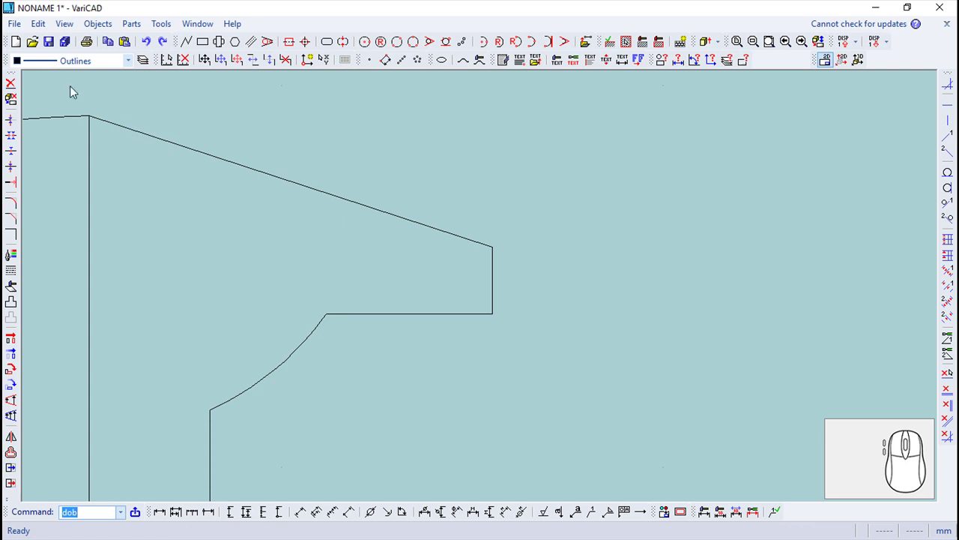
left_click(153, 47)
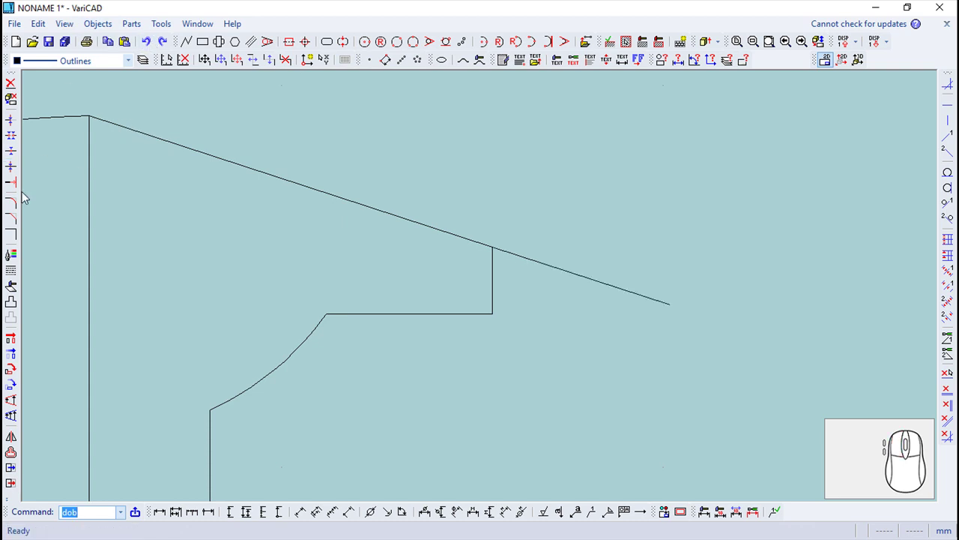
left_click(15, 375)
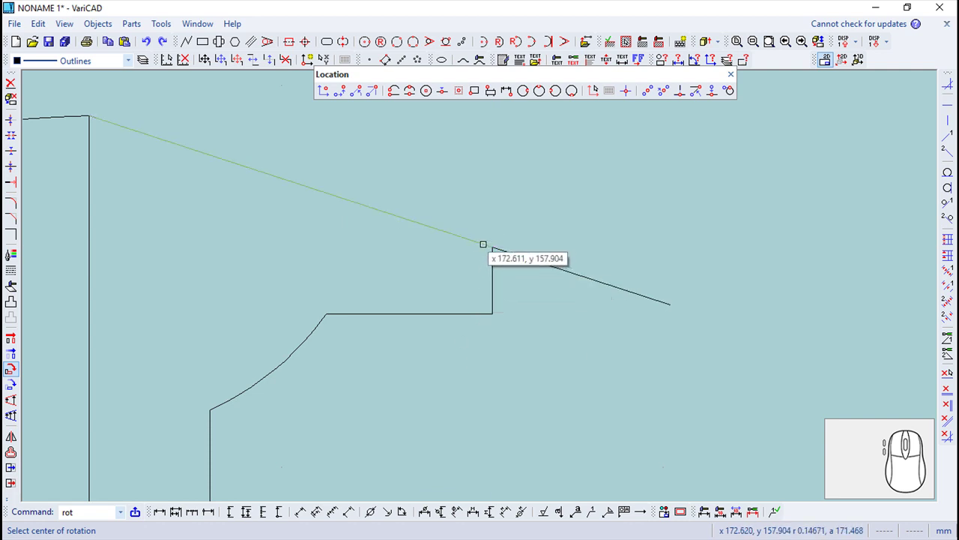
left_click(498, 250)
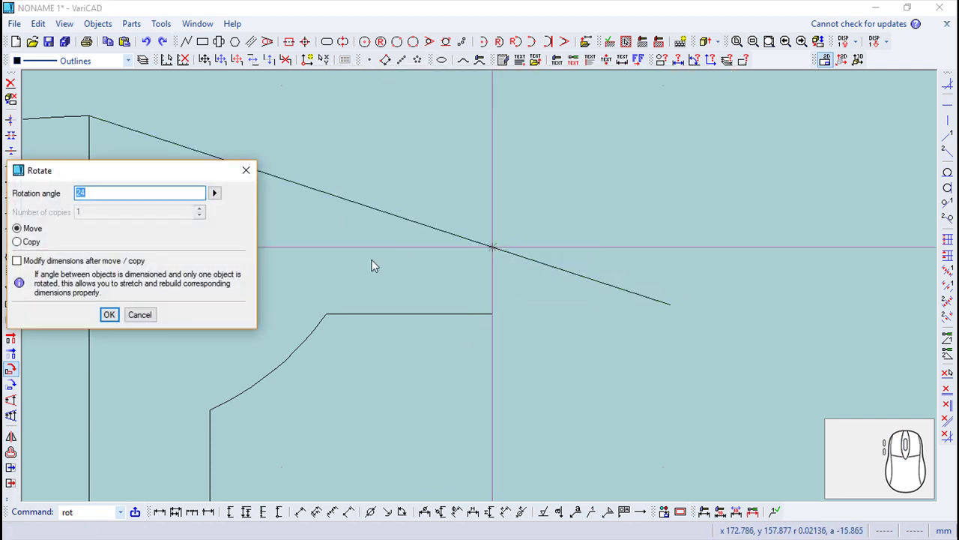
key("9")
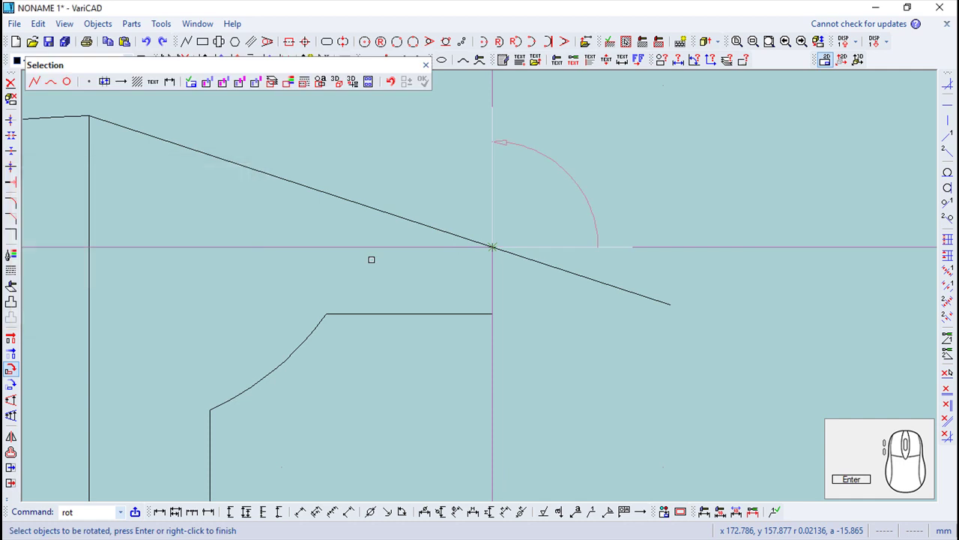
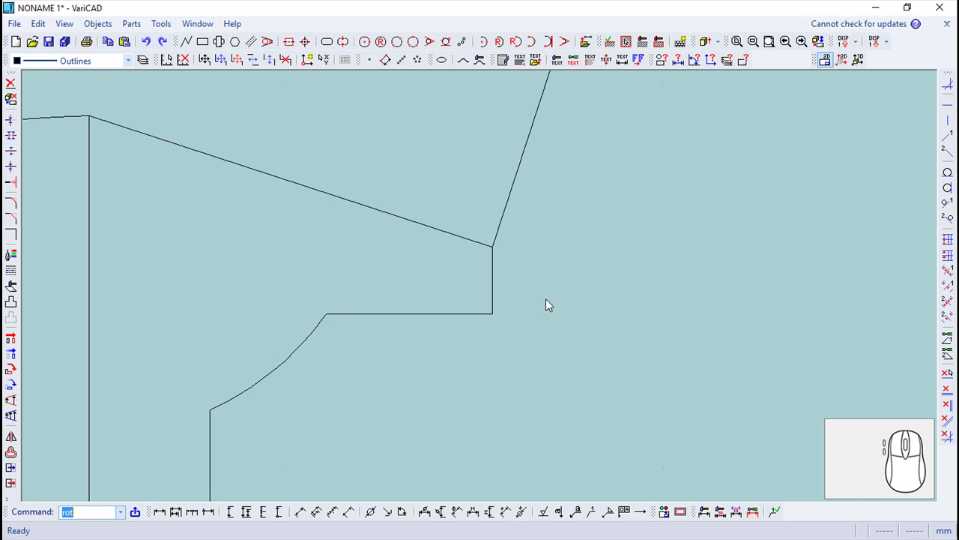
- Offset the sloped top edge by 0.43 and the slanted guide line by 0.2 as tooth helpers
left_click(14, 457)
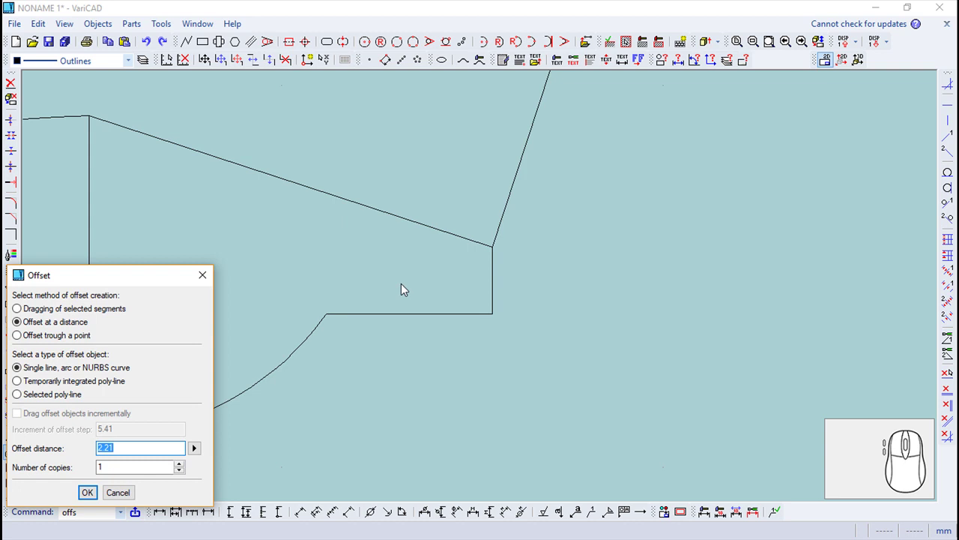
key("Return")
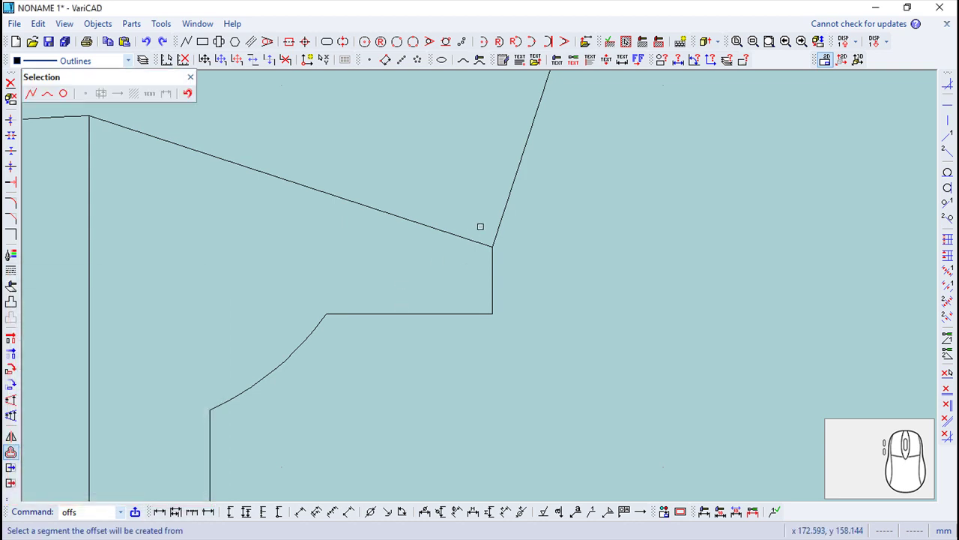
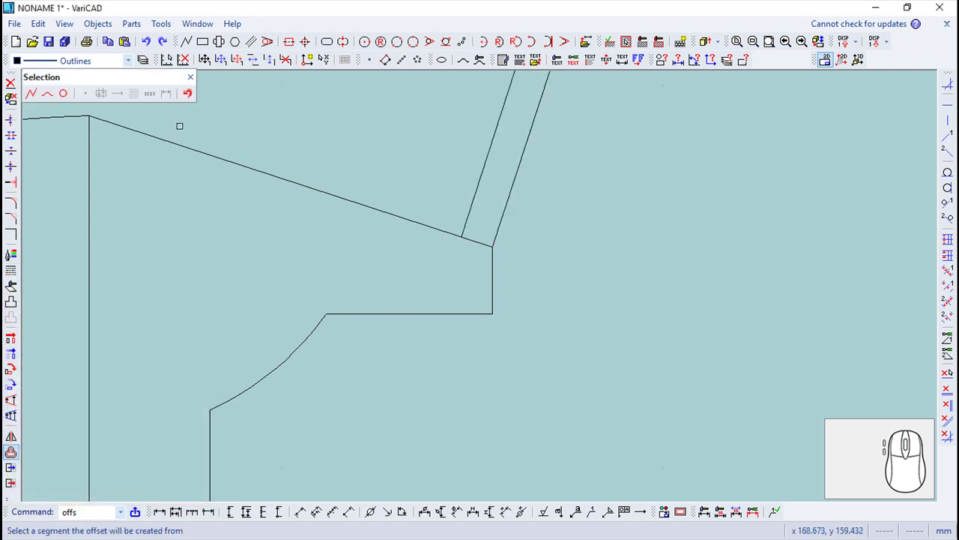
left_click(195, 85)
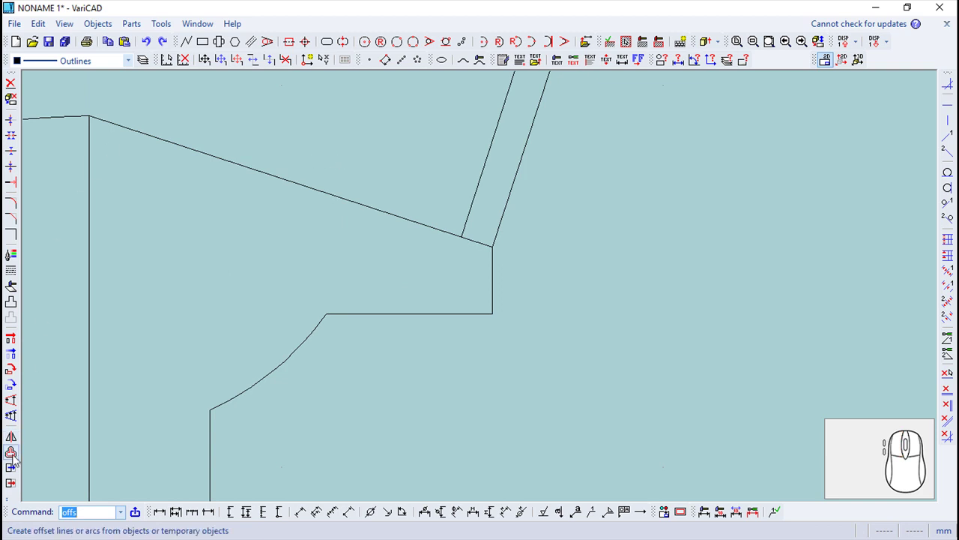
left_click(13, 461)
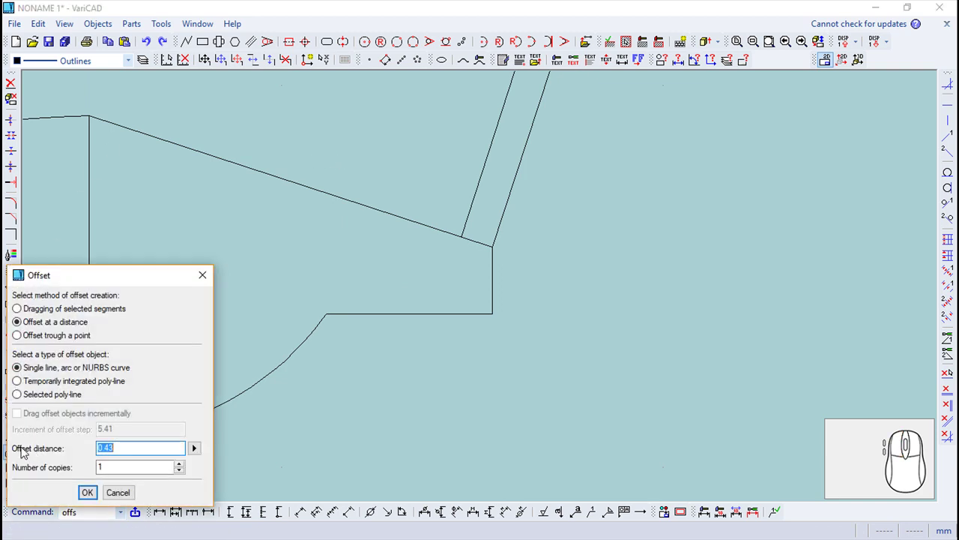
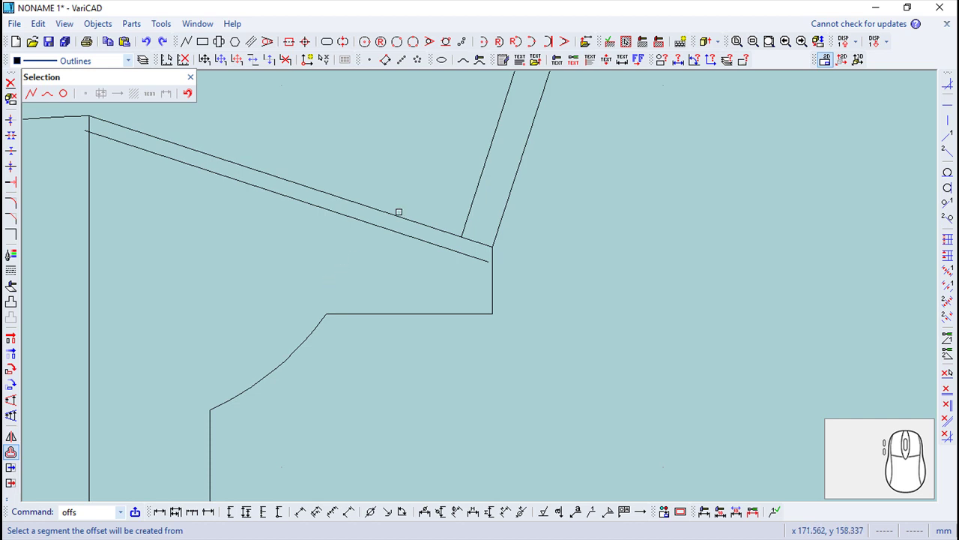
left_click(196, 83)
left_click(14, 460)
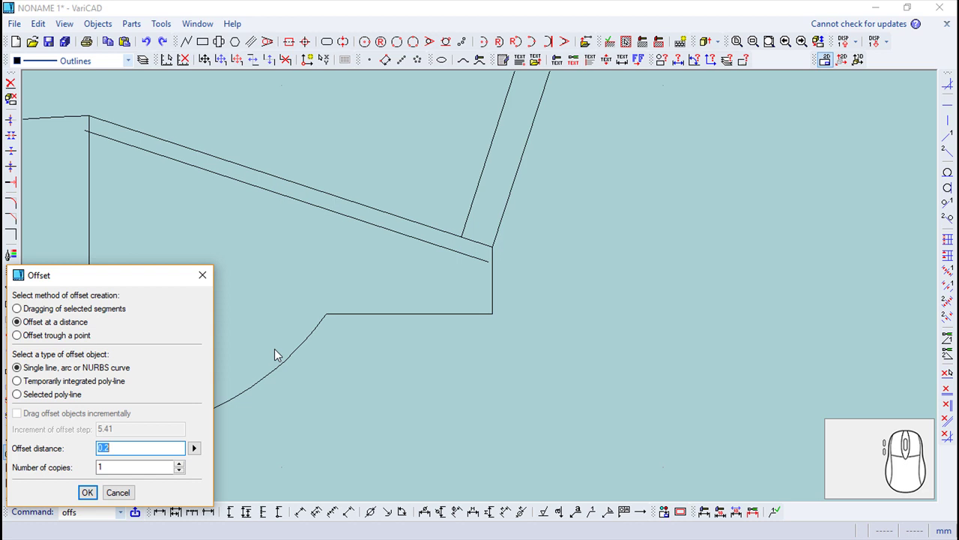
key("Return")
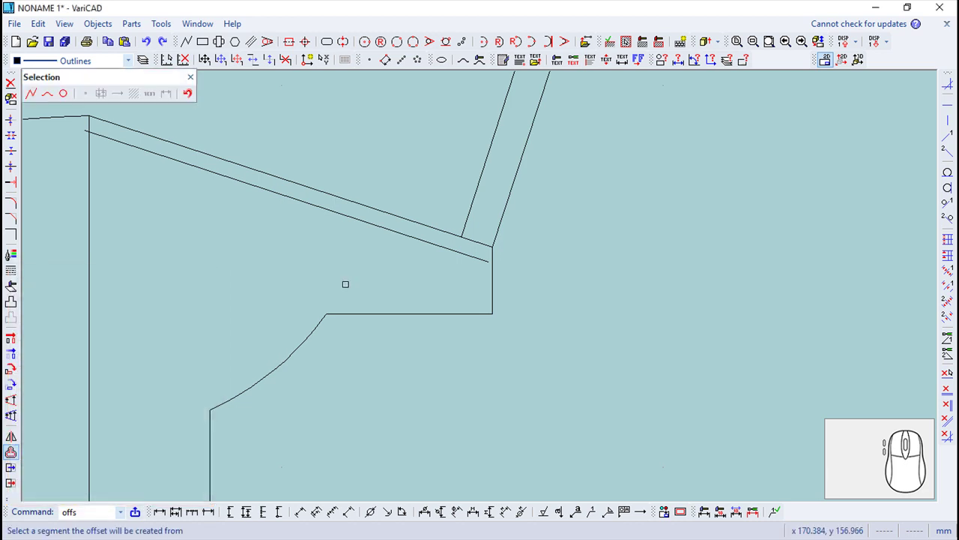
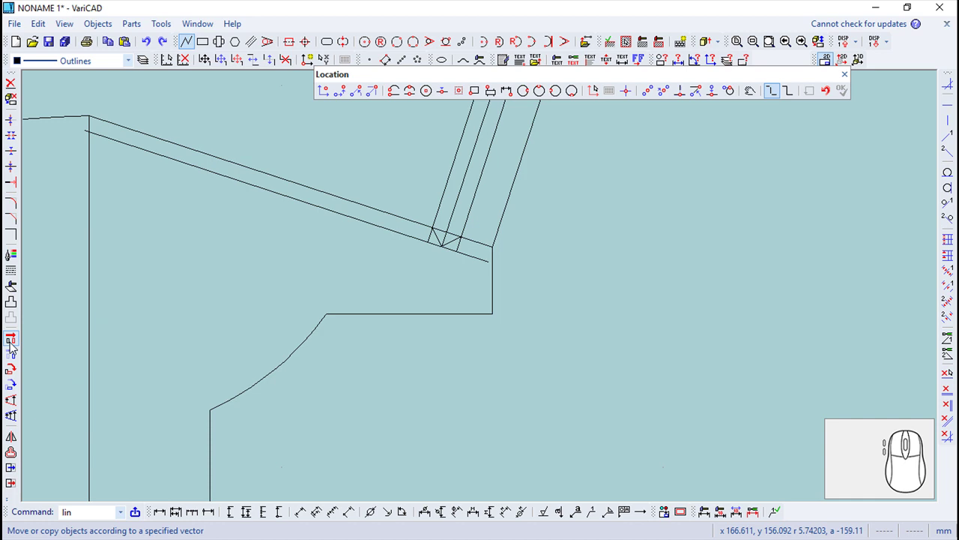
- Start Move/Copy by vector to repeat the tooth along the slope
left_click(13, 348)
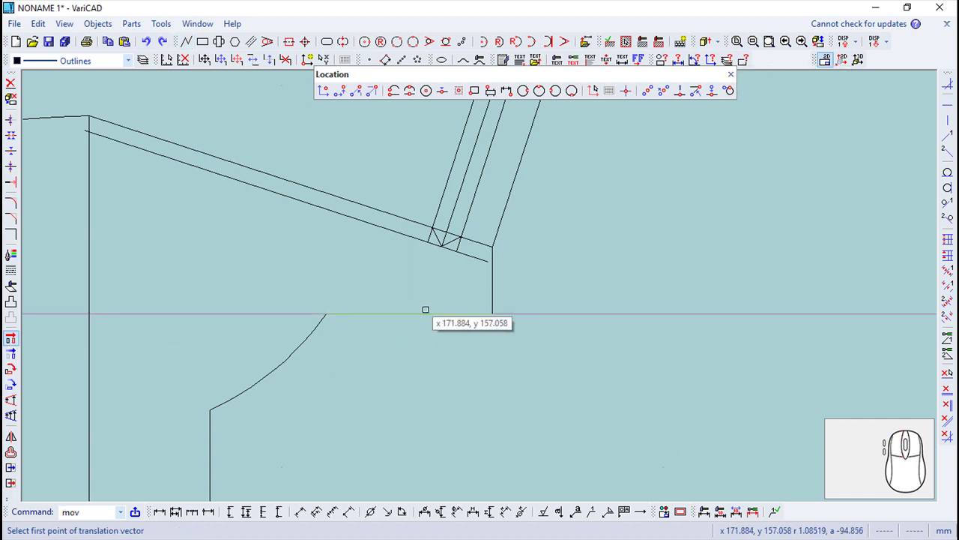
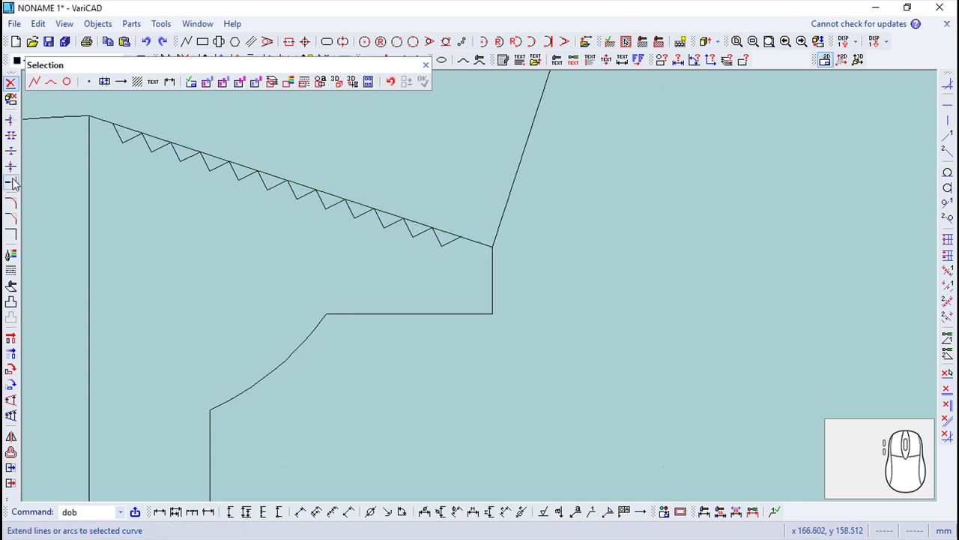
- Divide the sloped line at the teeth, trim corners, delete the centre and base helper lines, and start Extrude
left_click(16, 159)
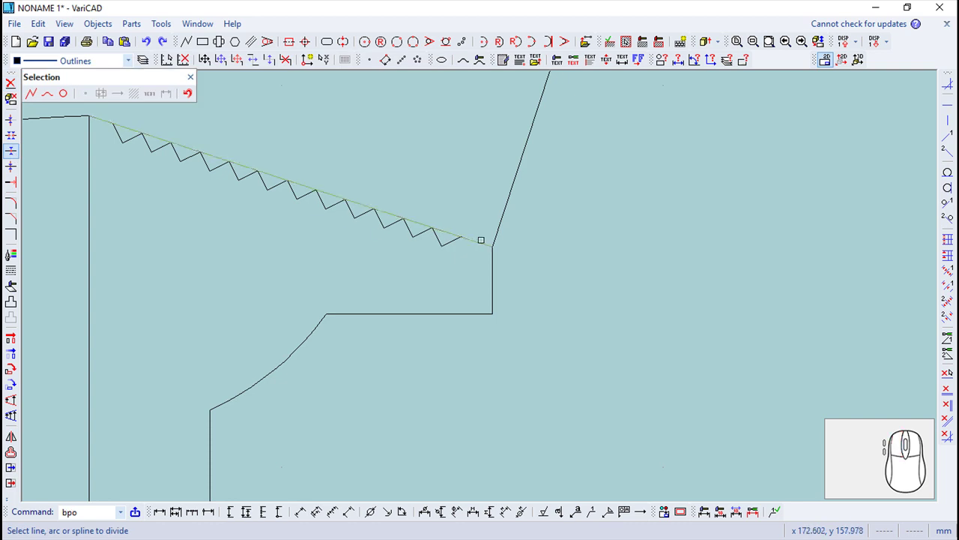
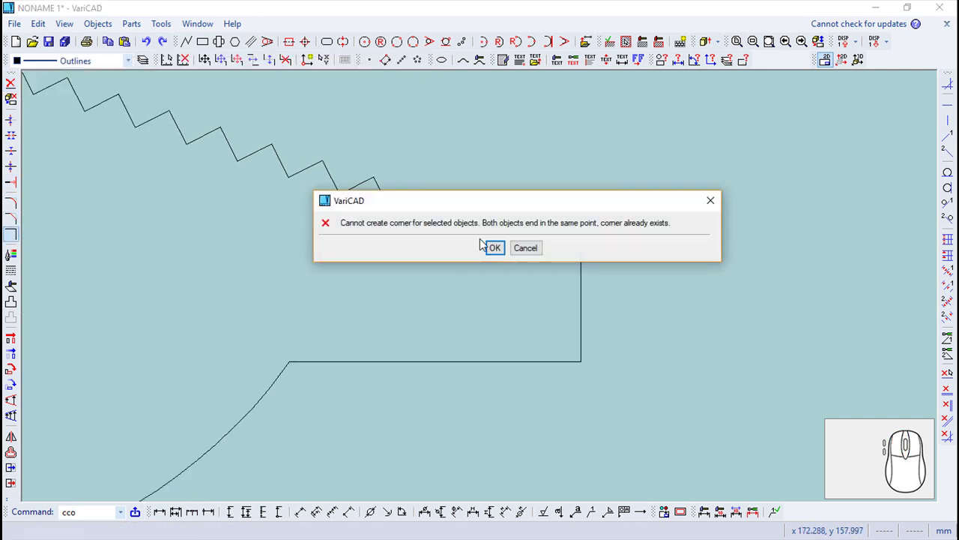
left_click(499, 257)
key("Escape")
scroll("up", 3)
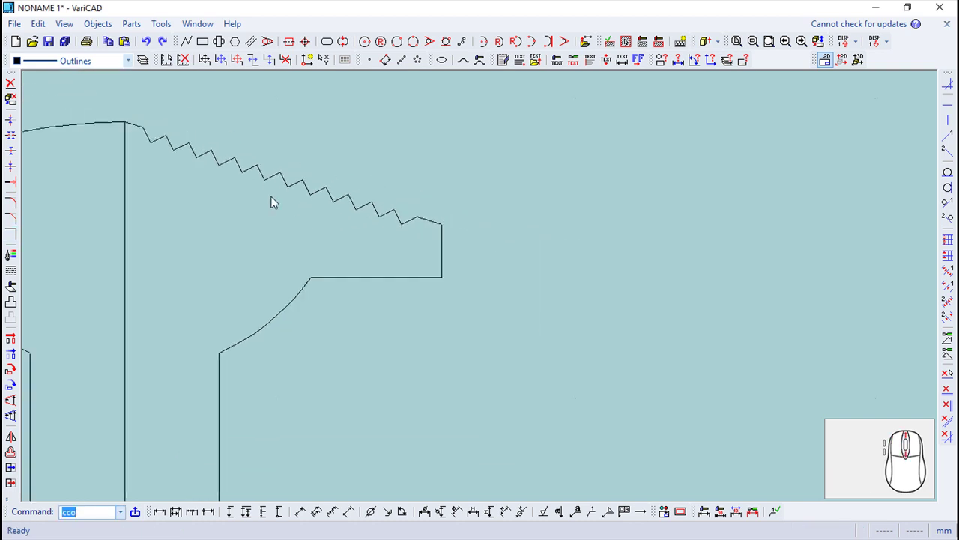
scroll("up", 3)
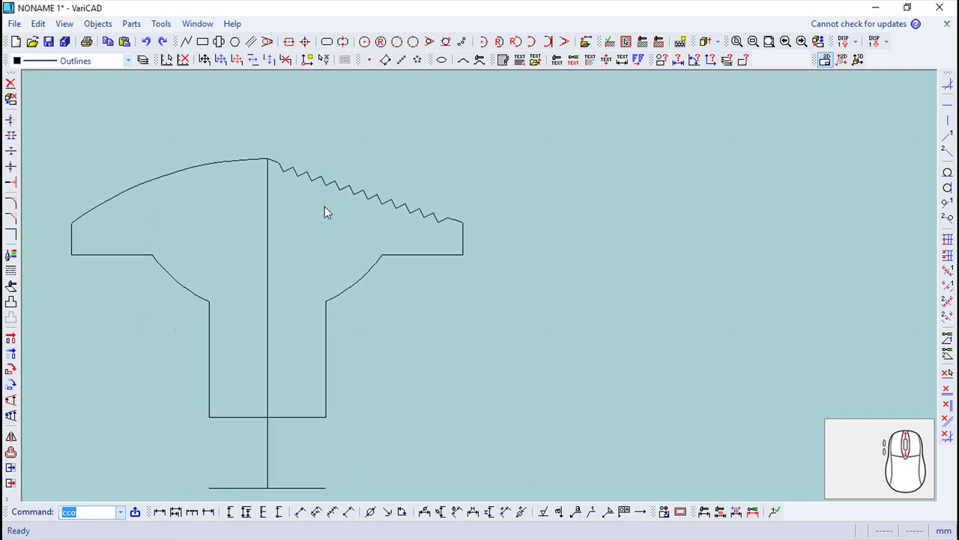
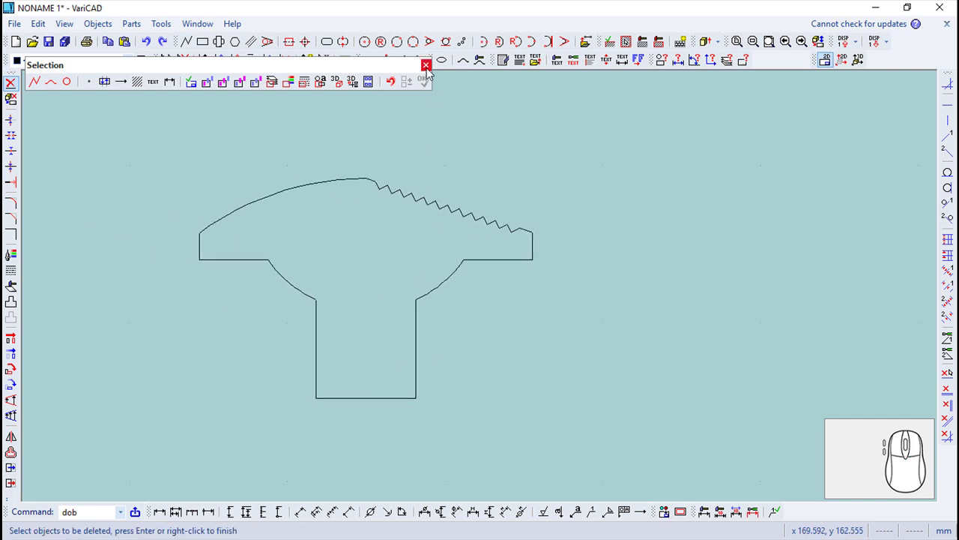
left_click(430, 75)
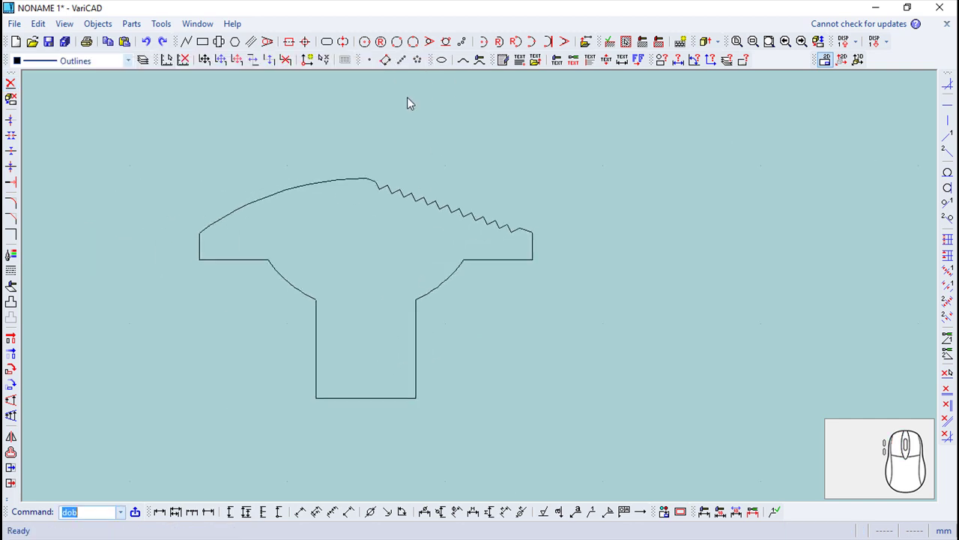
left_click(704, 49)
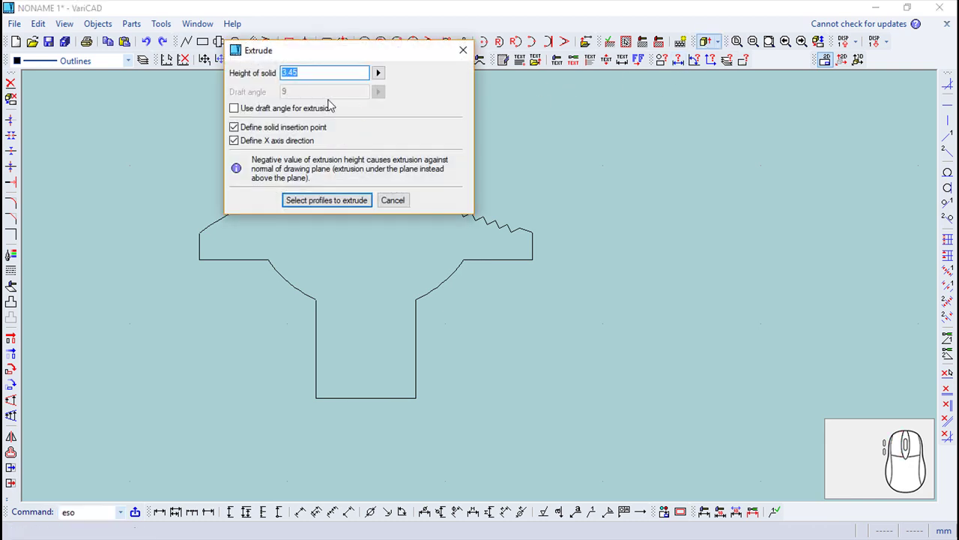
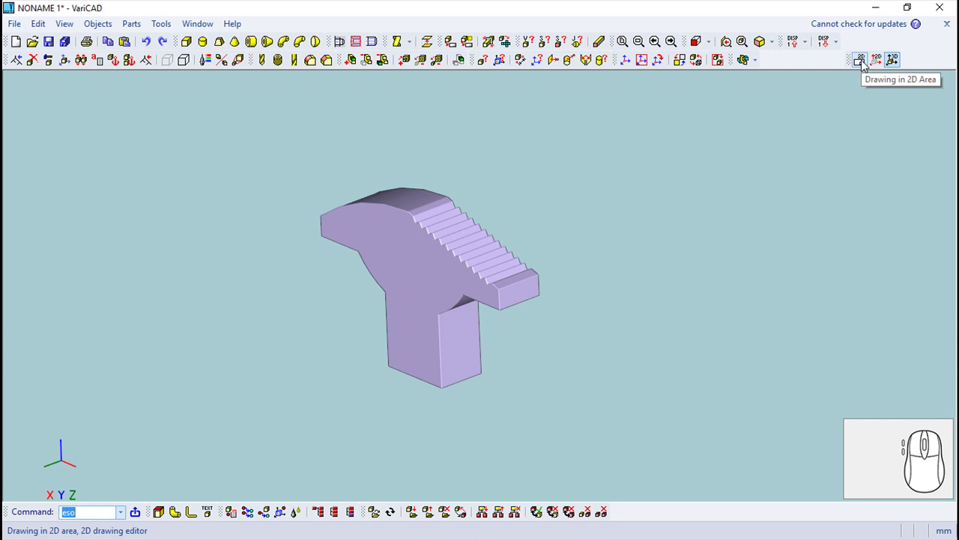
- Zoom in on the serrated T outline shown again in the 2D drawing area
scroll("up", 3)
scroll("up", 3)
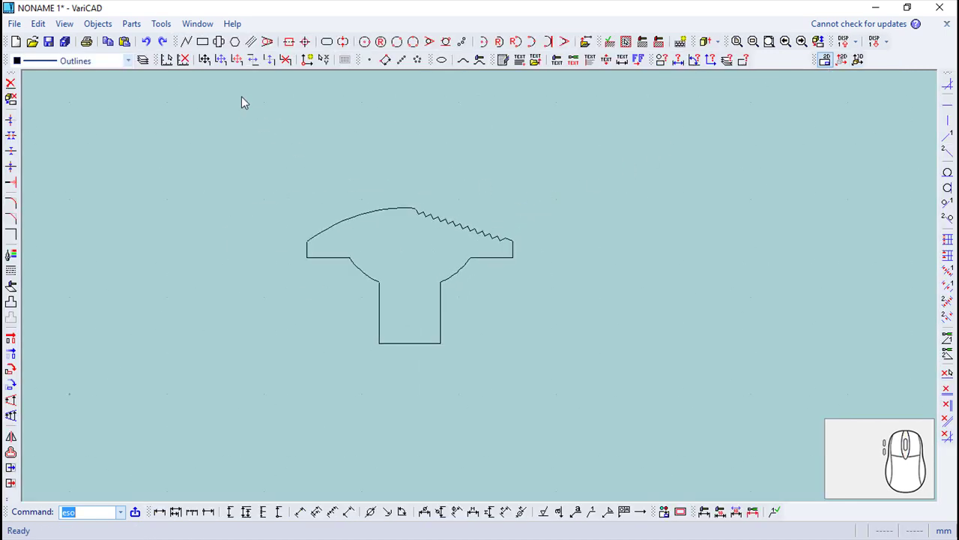
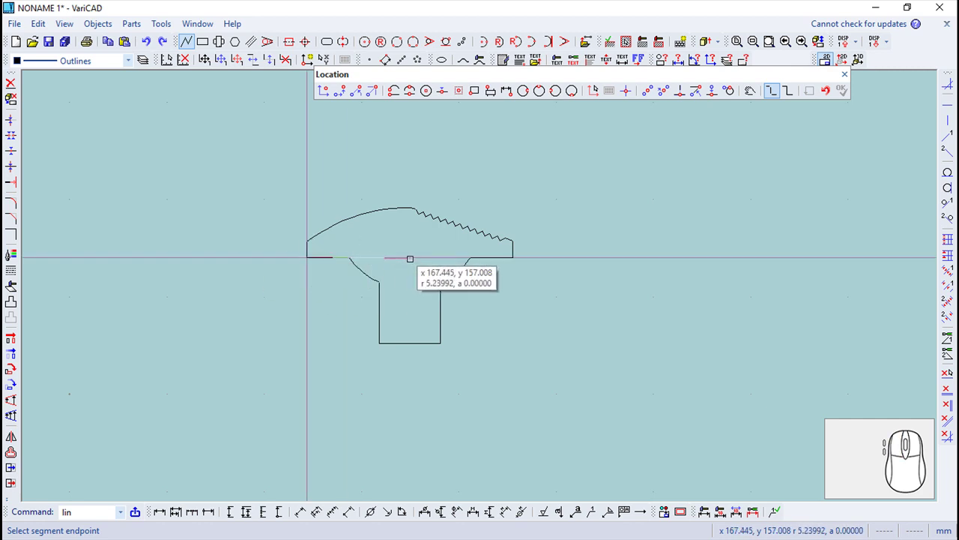
- Recentre on the profile and start the vertical centre line from the midpoint of the stem bottom
key("Escape")
scroll("down", 3)
middle_click(195, 33)
left_click(192, 44)
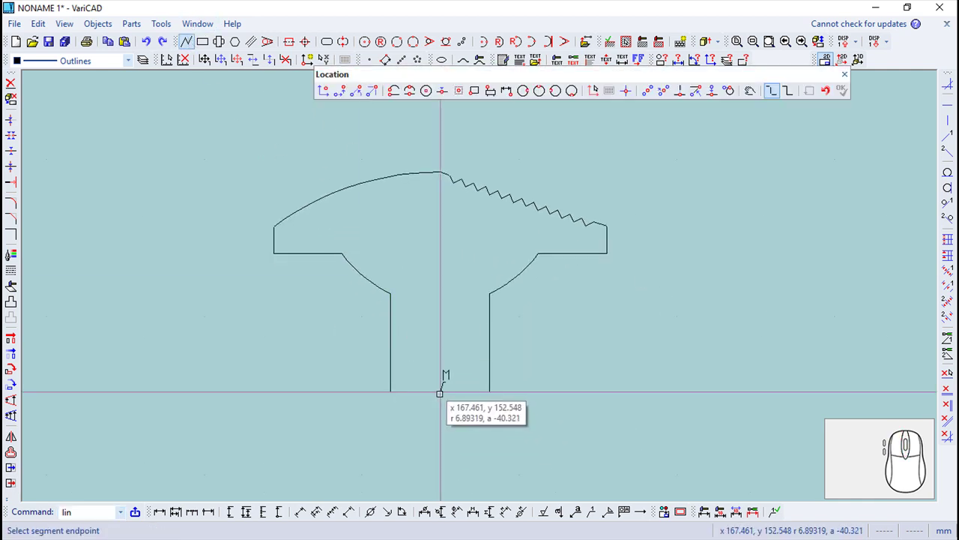
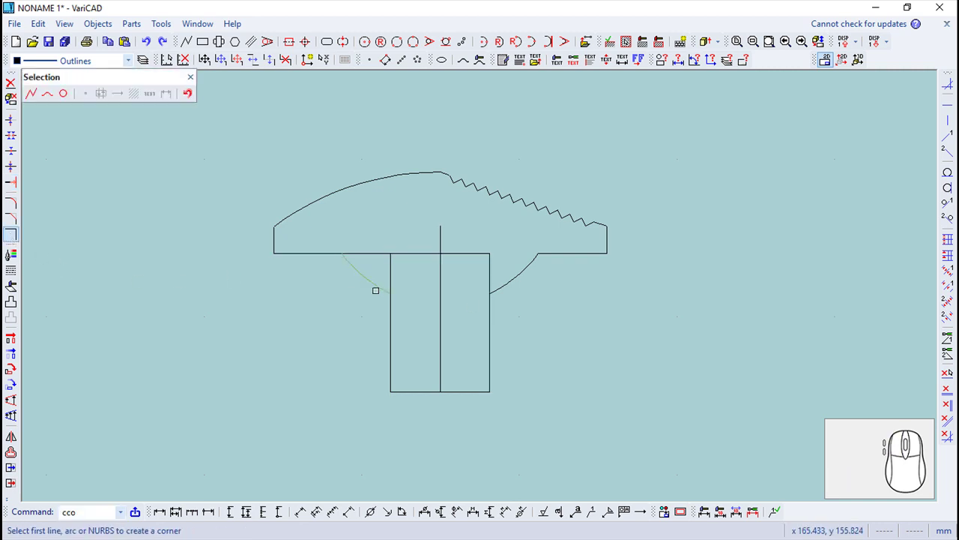
- Finish trimming the side arcs, divide both side lines of the enclosing rectangle, and start Extrude
key("Escape")
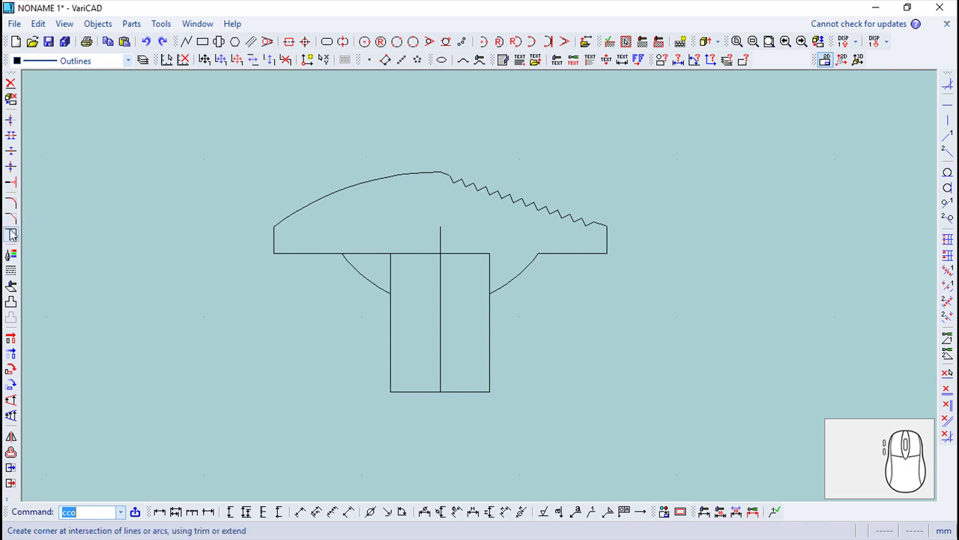
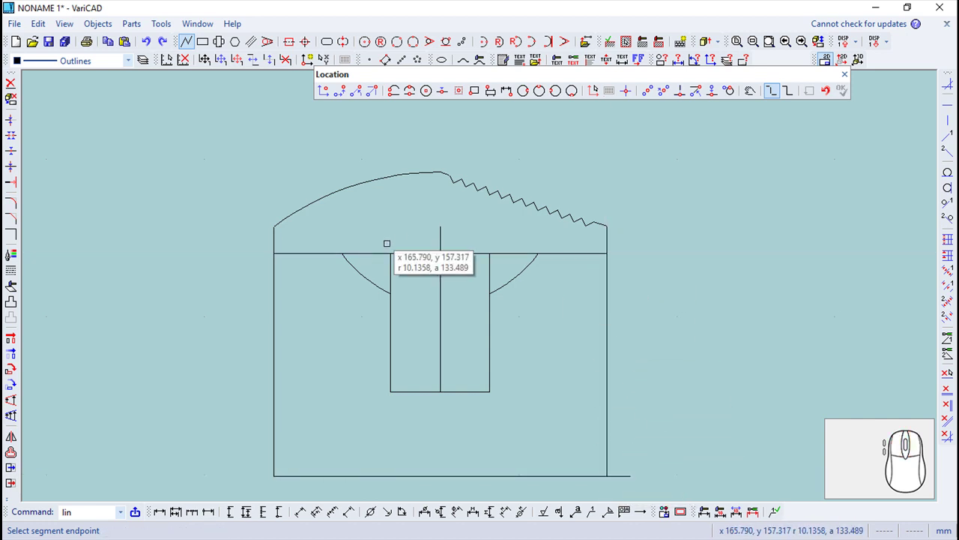
left_click(16, 160)
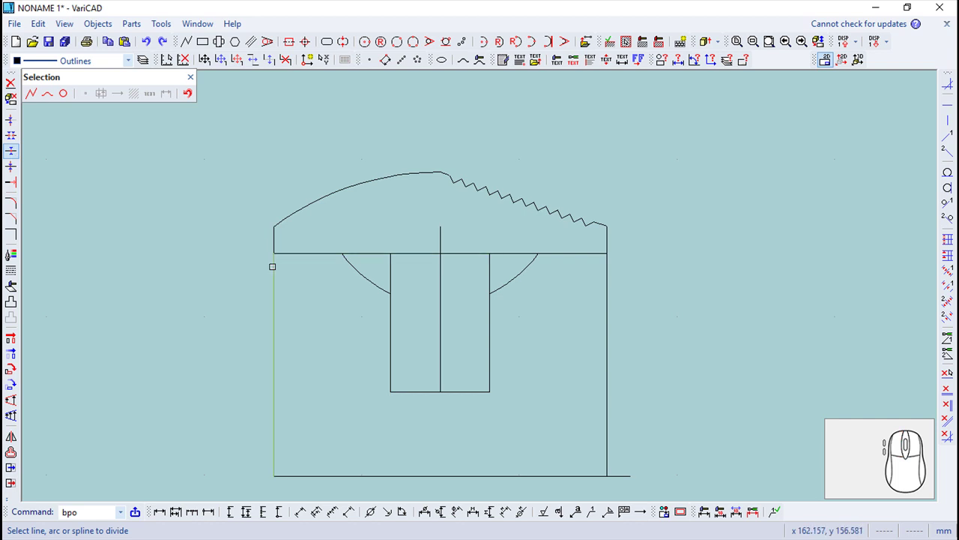
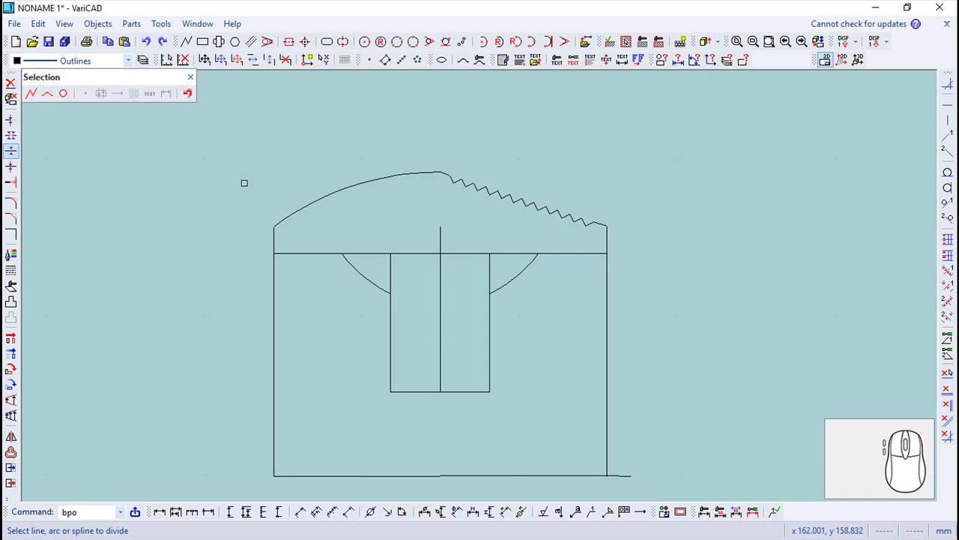
left_click(197, 83)
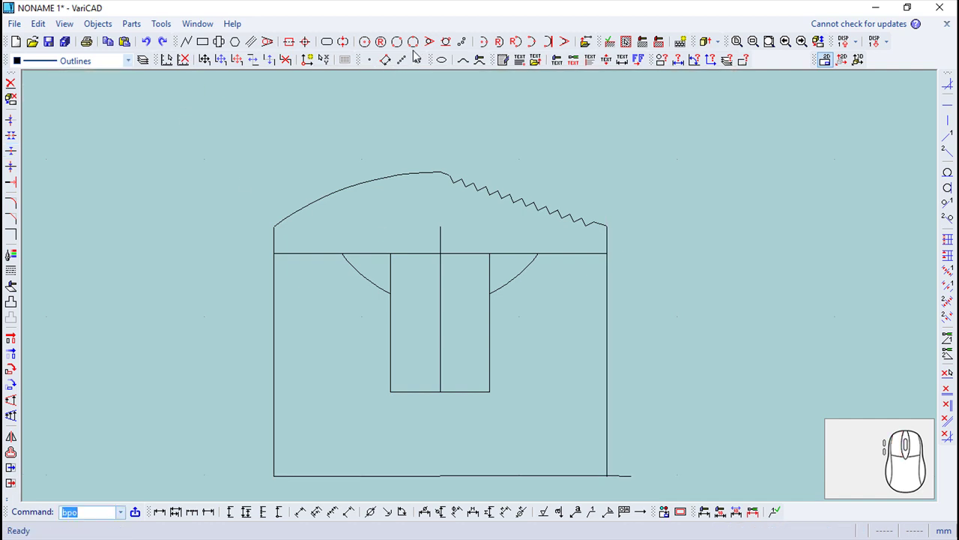
left_click(710, 47)
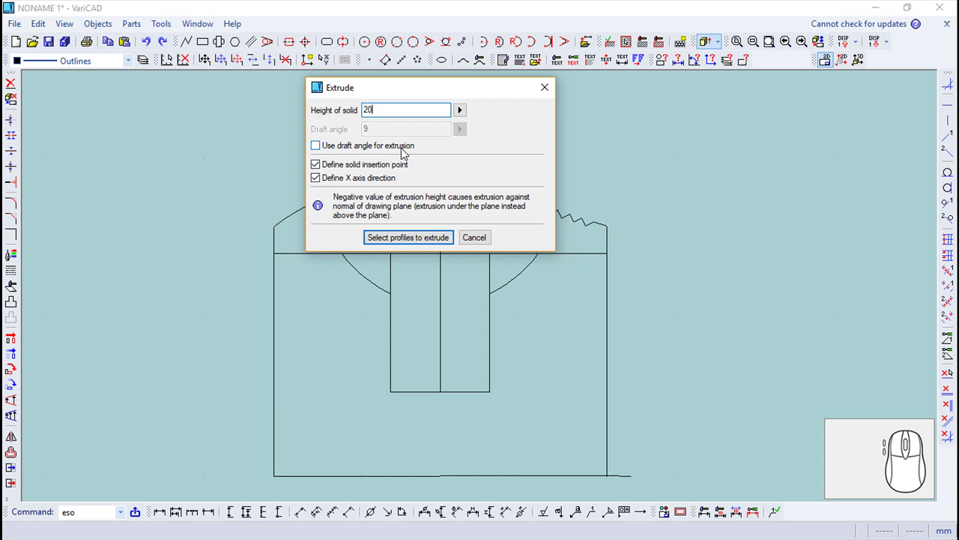
- Confirm the block extrusion height of 20 and finish selecting the slotted block profile
key("BackSpace")
key("Return")
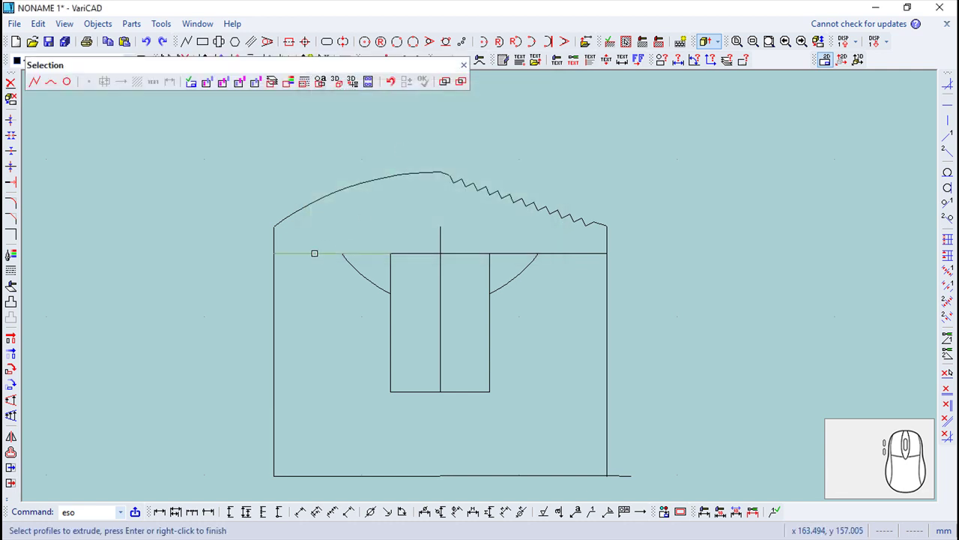
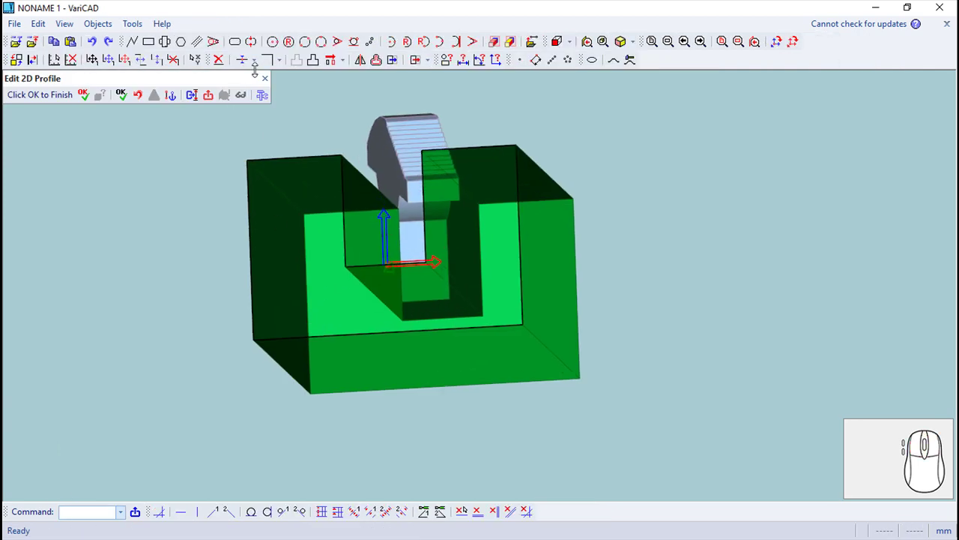
- Delete the slotted block solid and return to the 2D profile drawing for a new offset
left_click(269, 85)
scroll("up", 3)
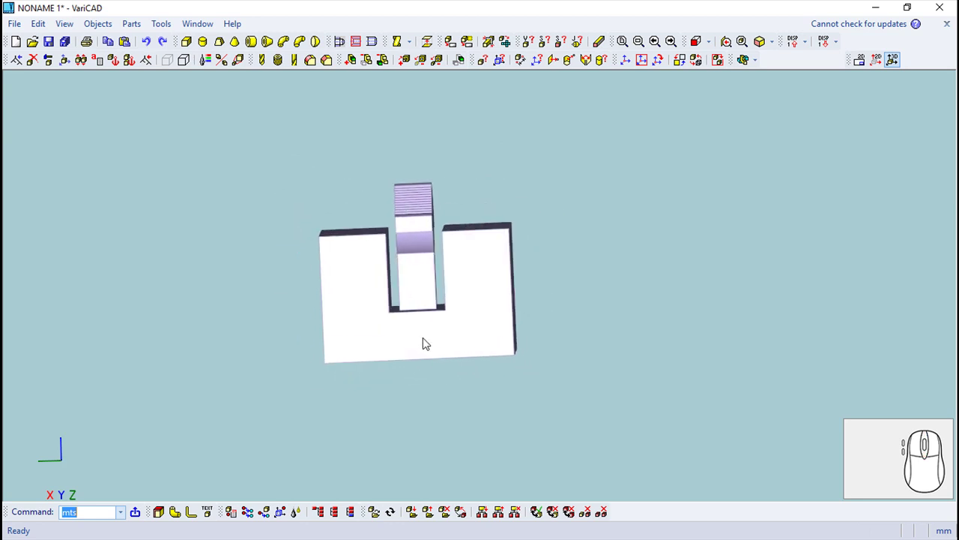
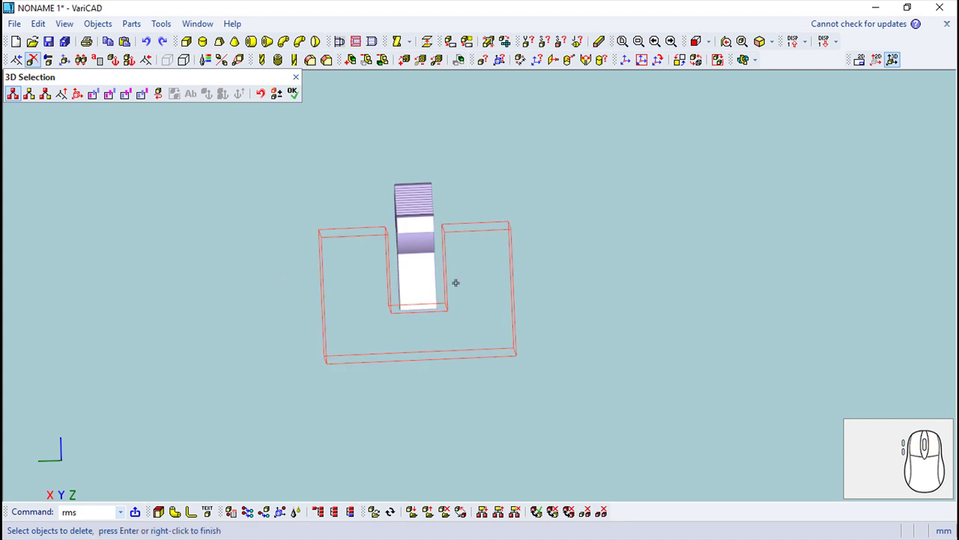
left_click(296, 95)
left_click(864, 64)
scroll("up", 3)
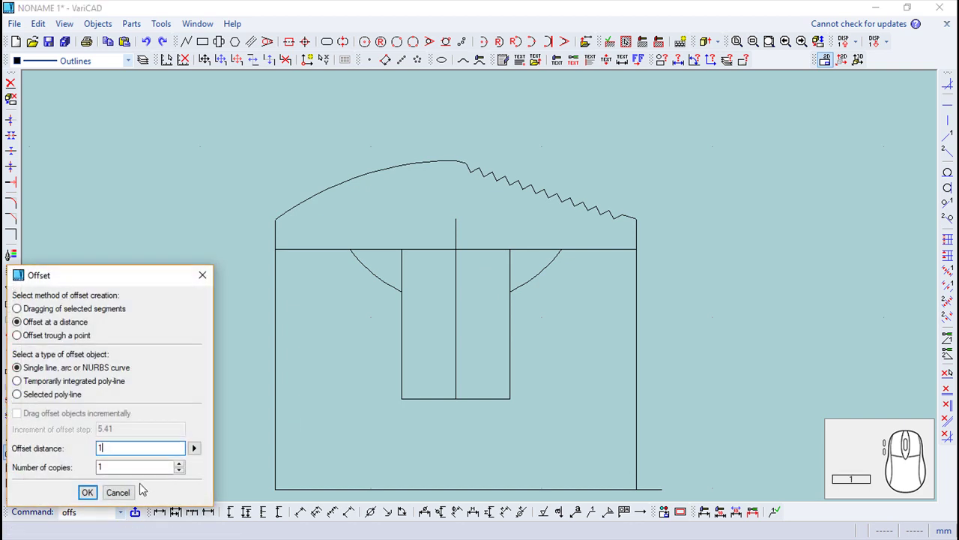
- Offset lines 1 unit either side of the centre line and split the stem rectangle's bottom edge
key("2")
key("Return")
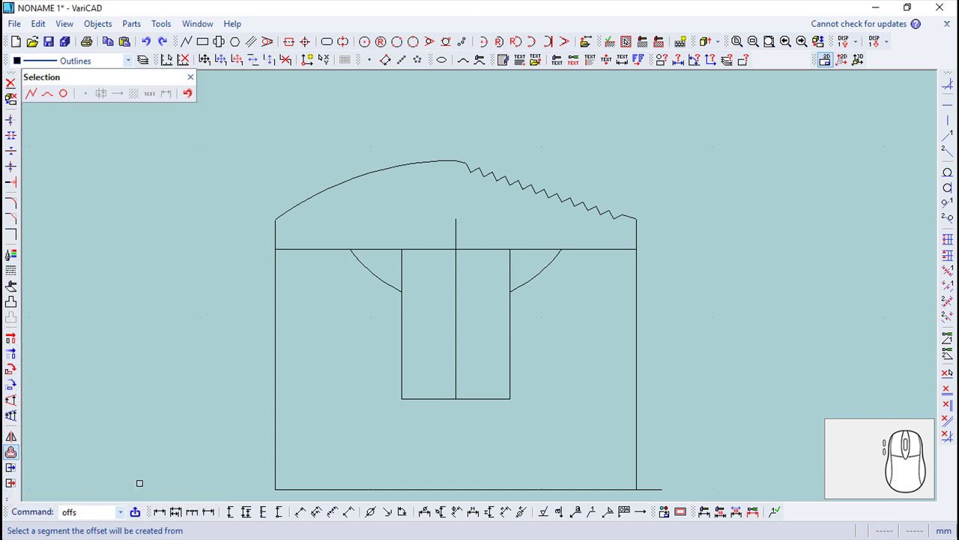
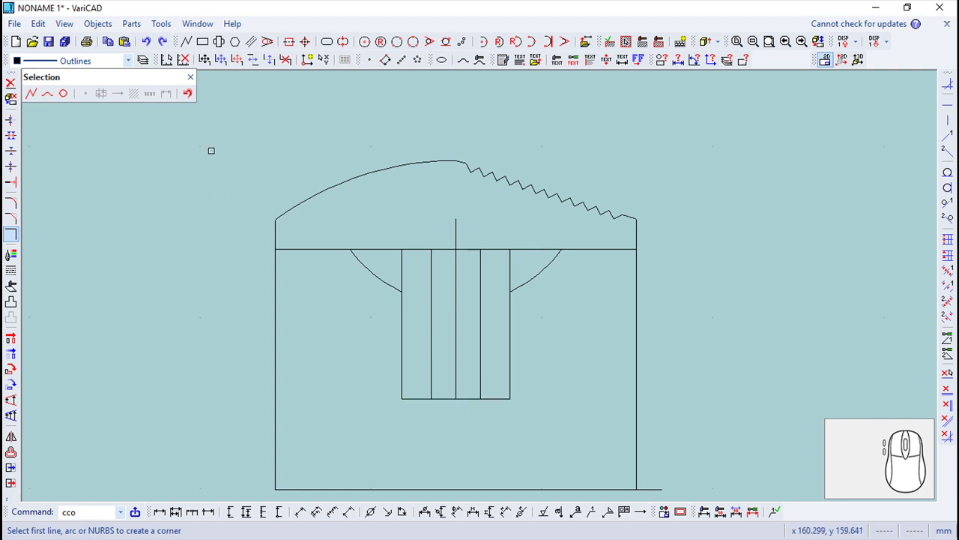
left_click(195, 85)
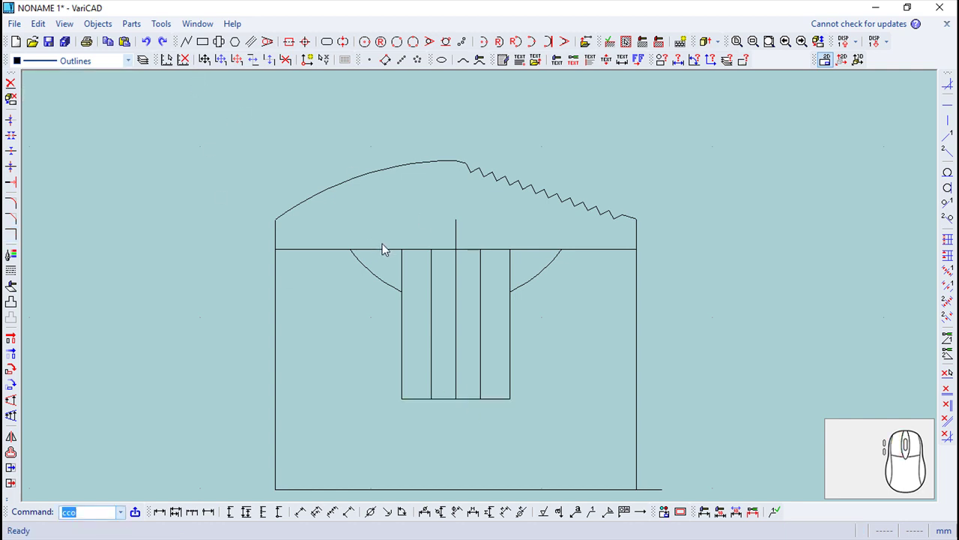
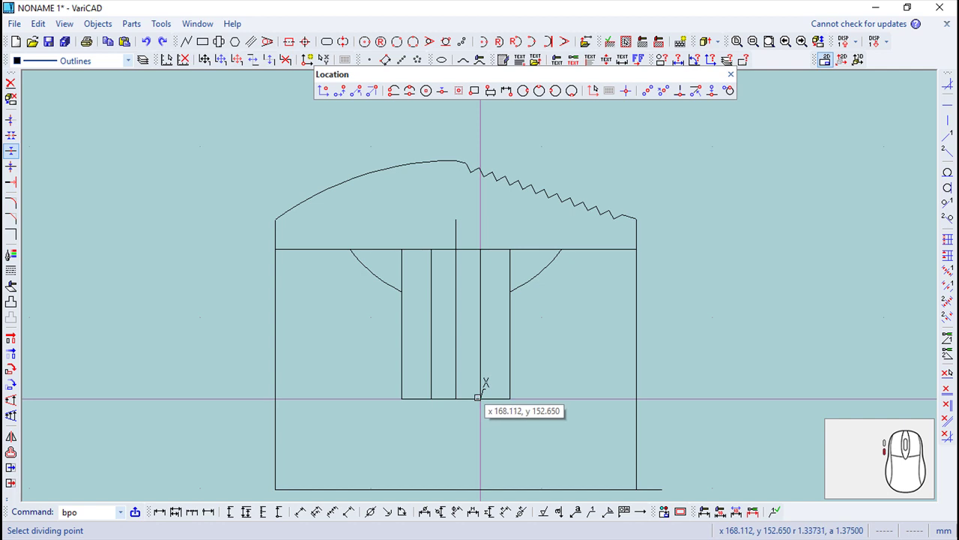
key("Escape")
left_click(12, 156)
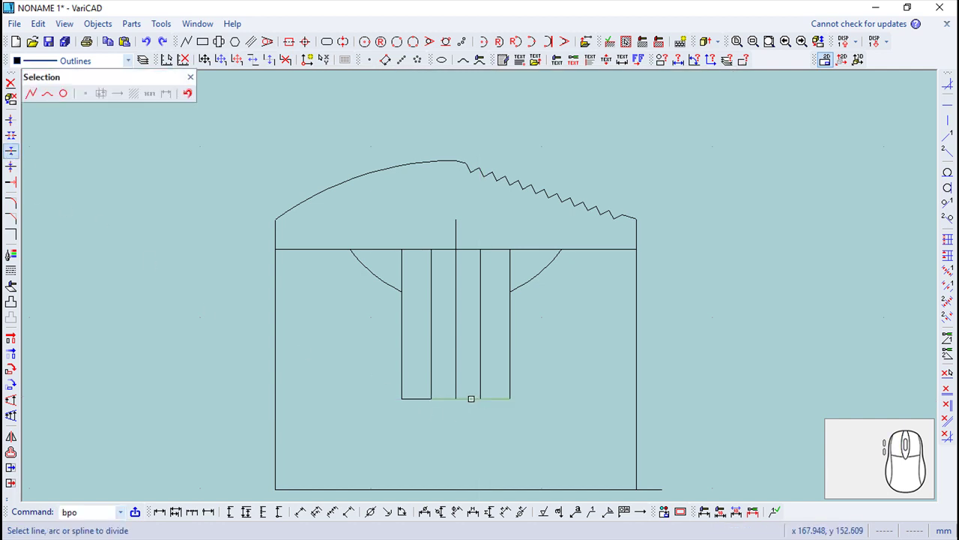
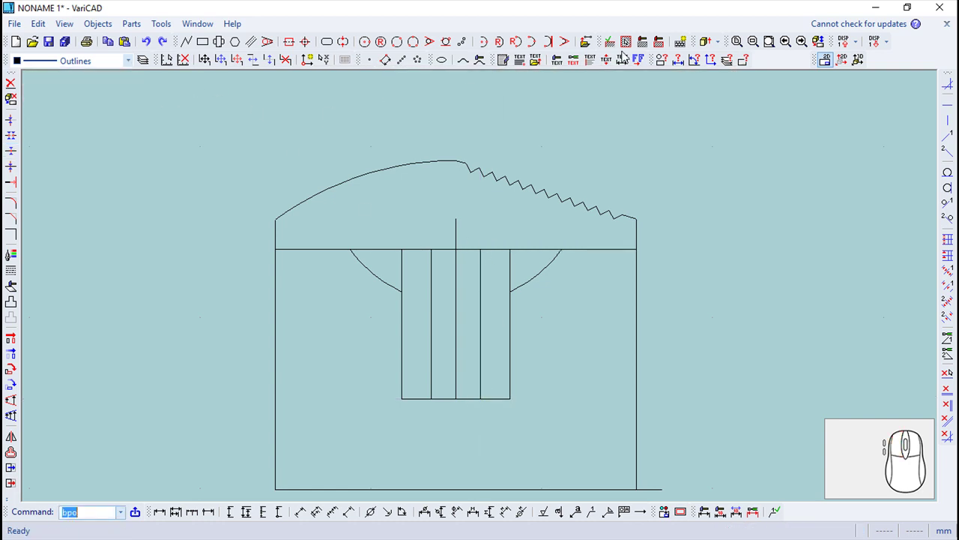
- Extrude the outer slotted block profile at height 15 around the sight's stem
left_click(712, 49)
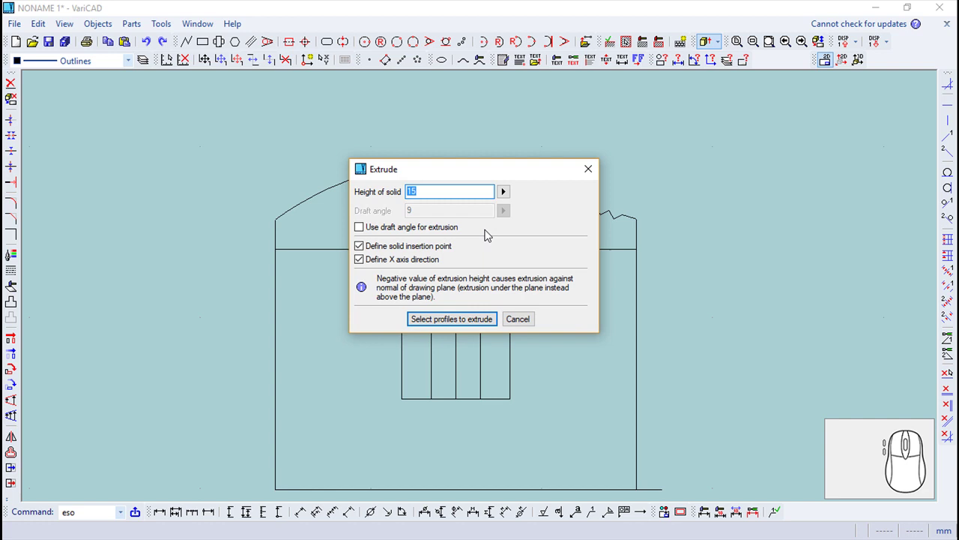
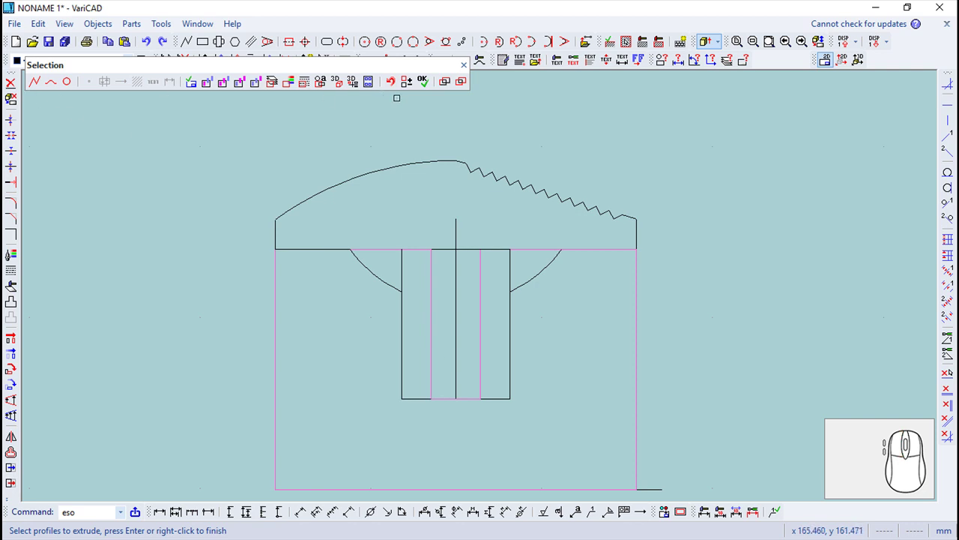
left_click(427, 88)
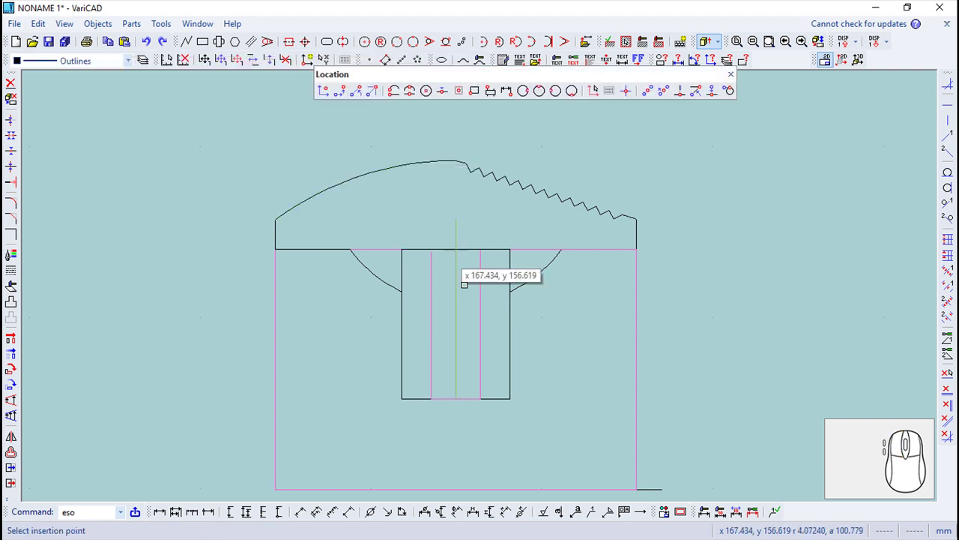
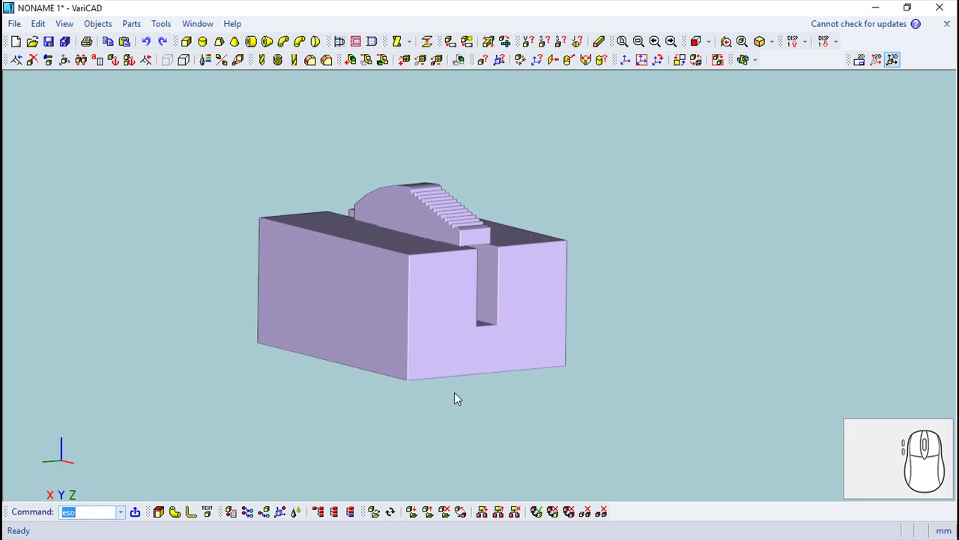
- Fillet the slot's top edges at 0.38, then undo the too-small fillet
left_click_drag(628, 373, 581, 293)
left_click_drag(569, 291, 281, 228)
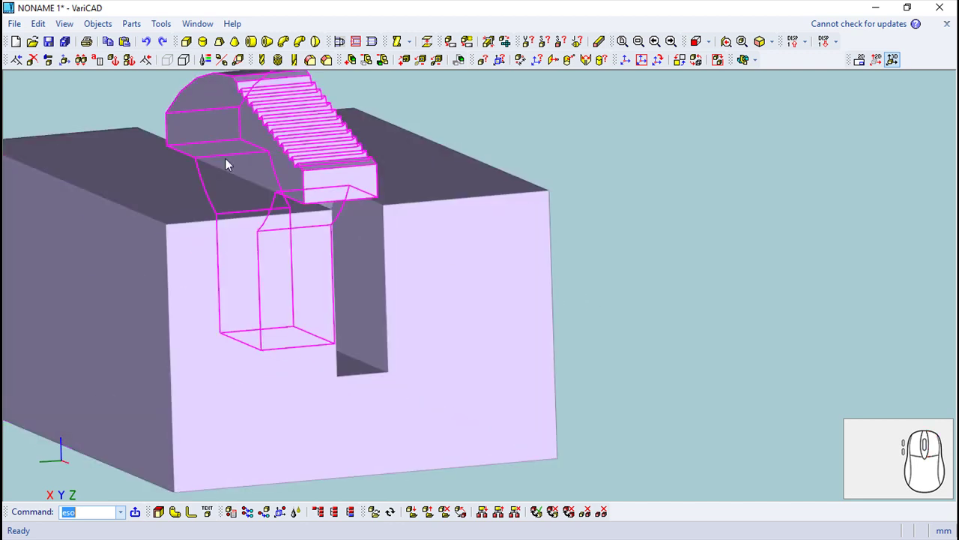
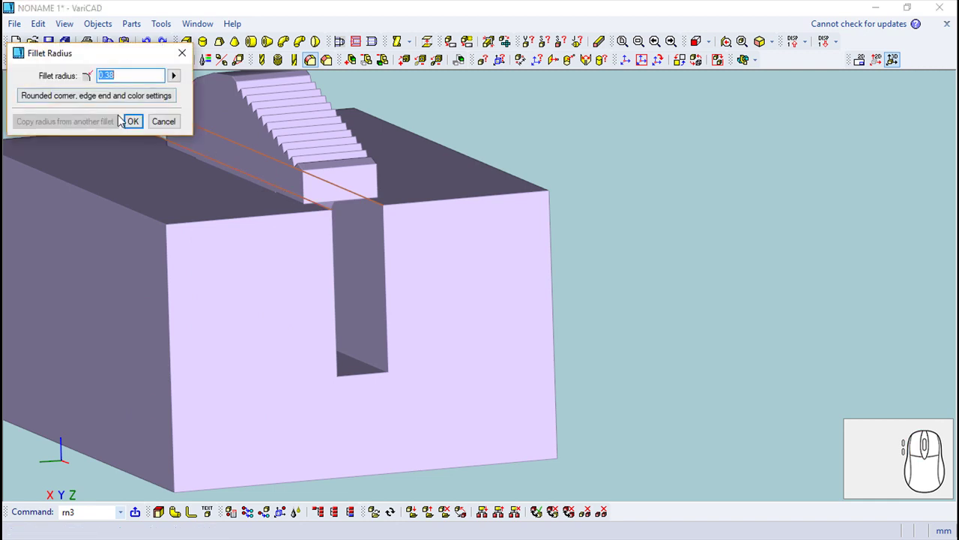
key("Return")
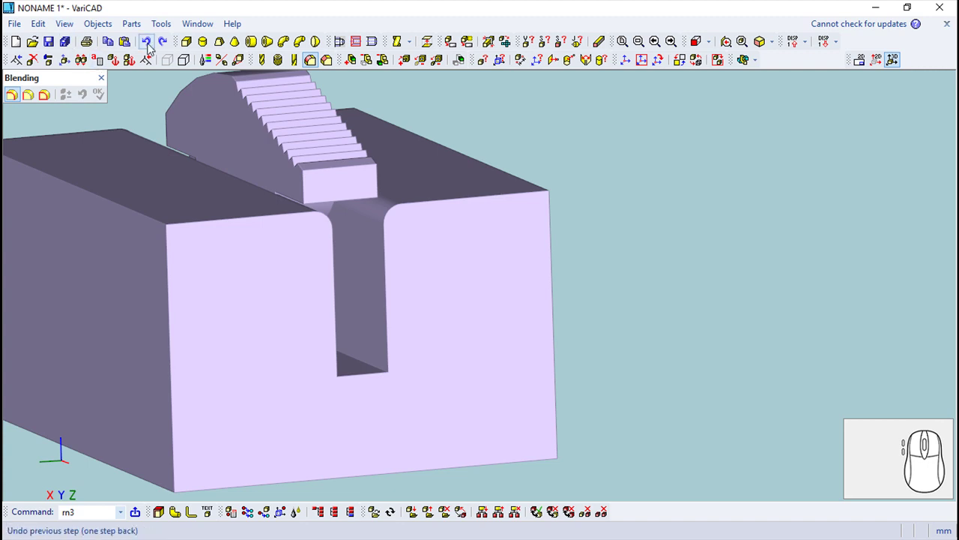
left_click(151, 50)
left_click(151, 49)
- Redo the fillet on both slot-entry edges with radius 1.5
left_click_drag(622, 220, 364, 95)
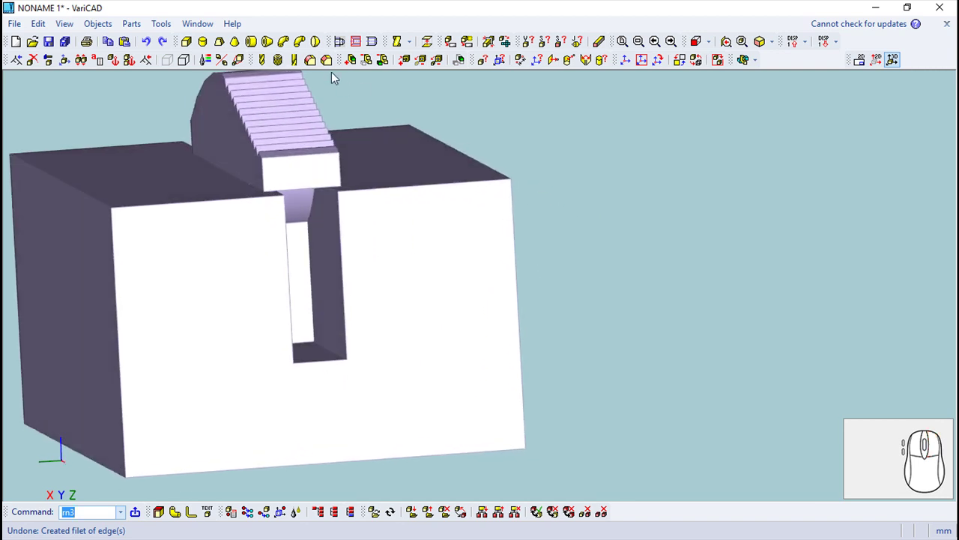
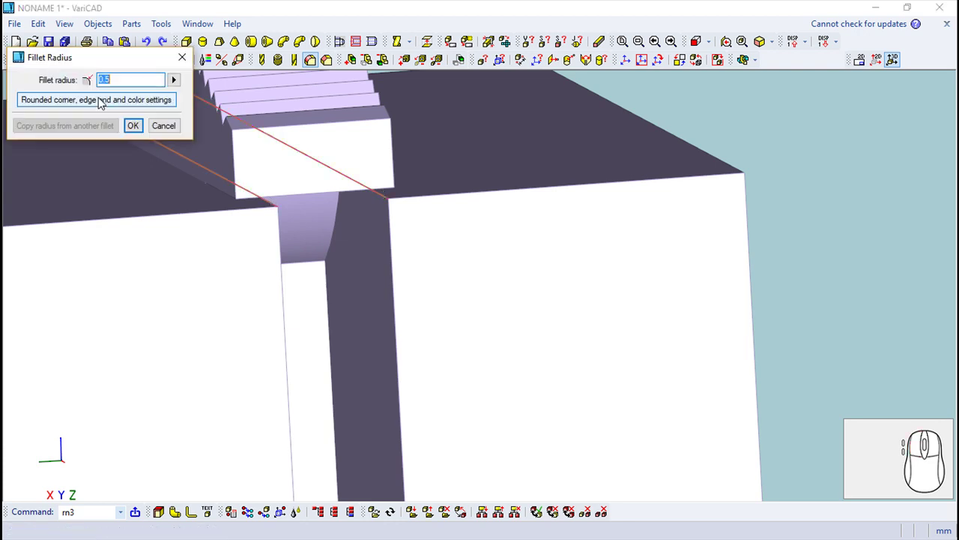
key("Return")
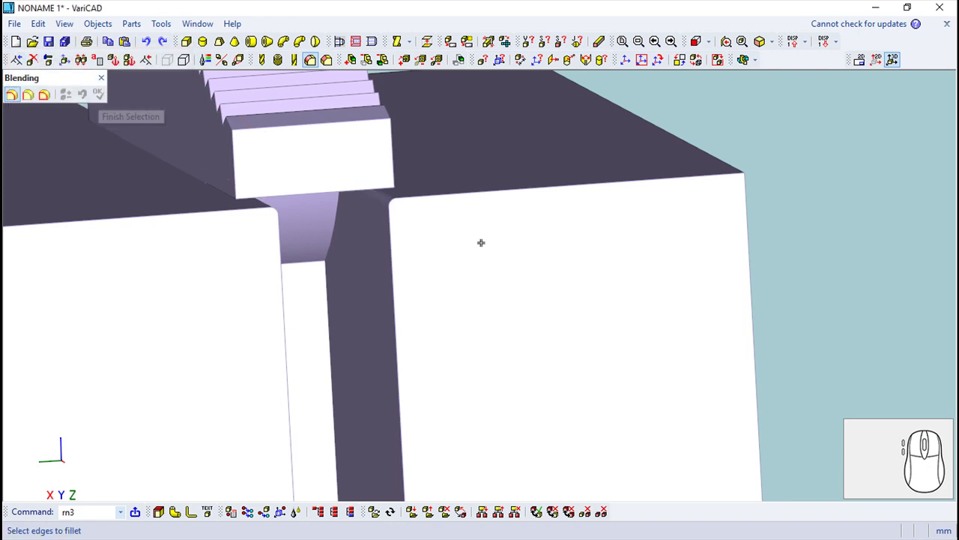
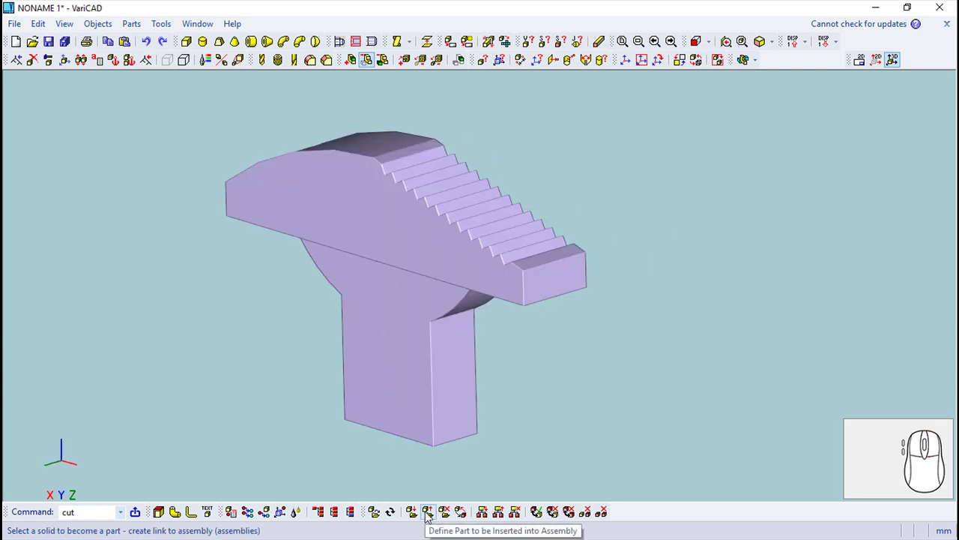
- Define the T-shaped sight solid as a part to be inserted into an assembly
left_click(429, 519)
left_click(375, 285)
left_click(768, 307)
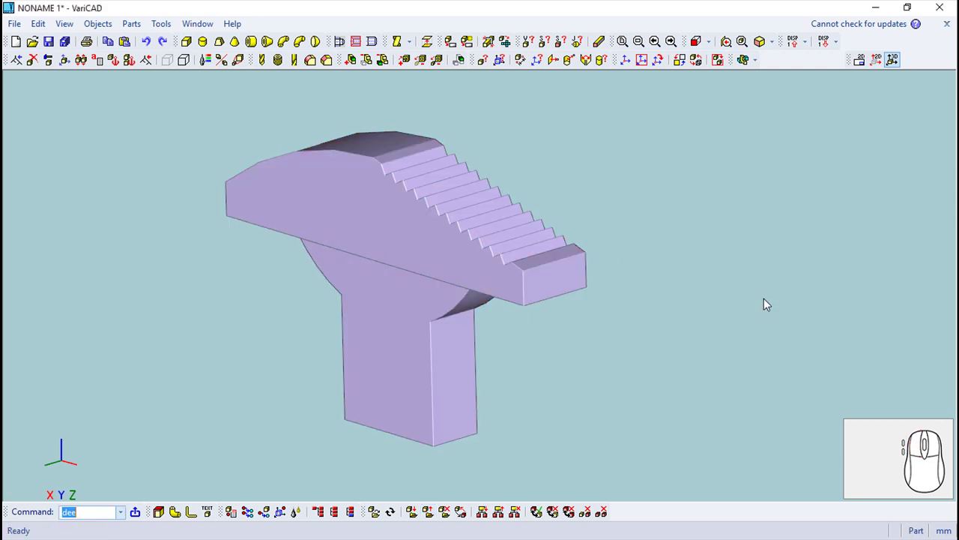
- Save the file as Sight_front.dwb in the M1911_Pistol folder
left_click(15, 30)
left_click(56, 108)
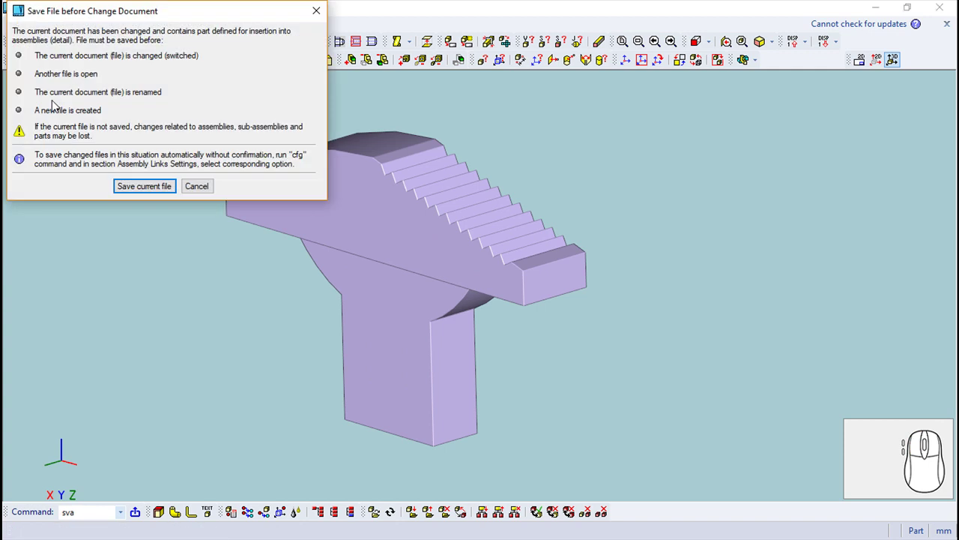
left_click(151, 197)
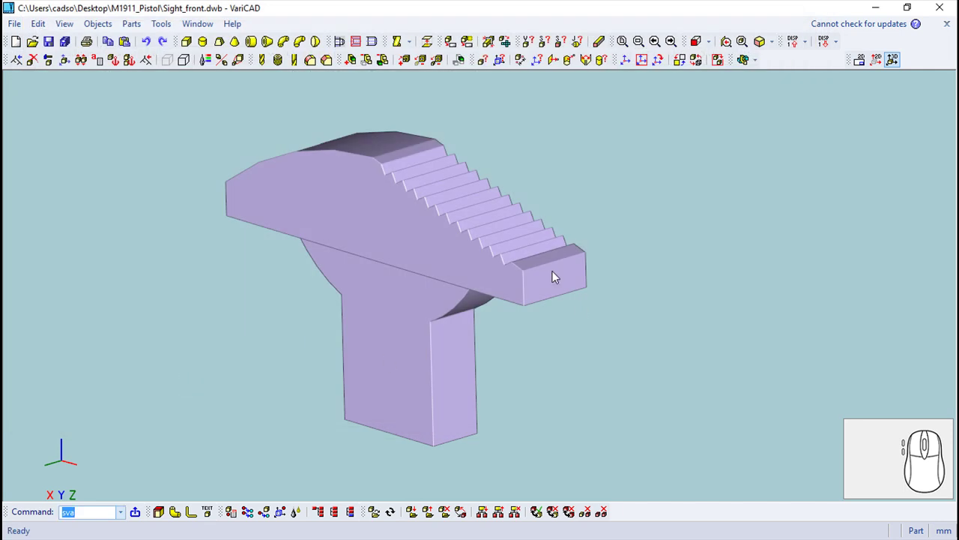
left_click_drag(577, 184, 601, 228)
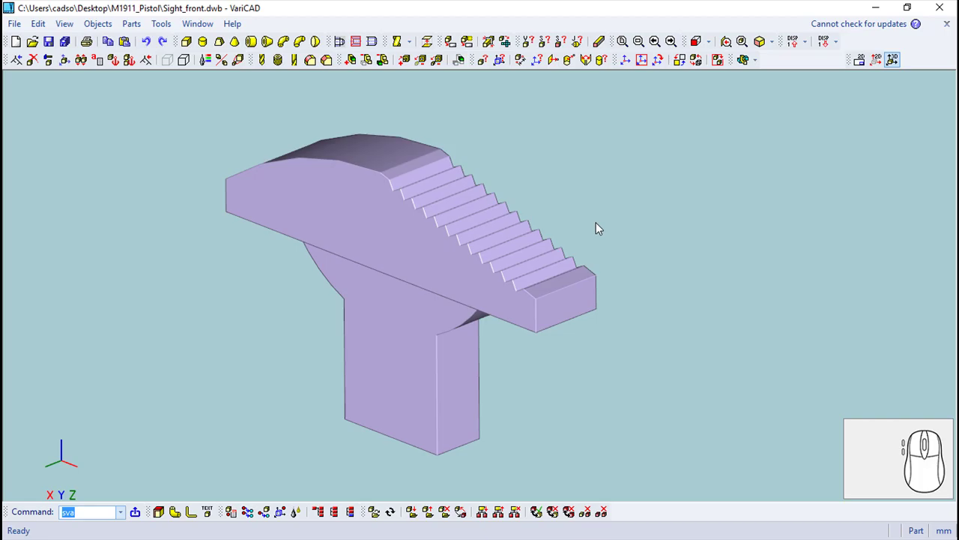